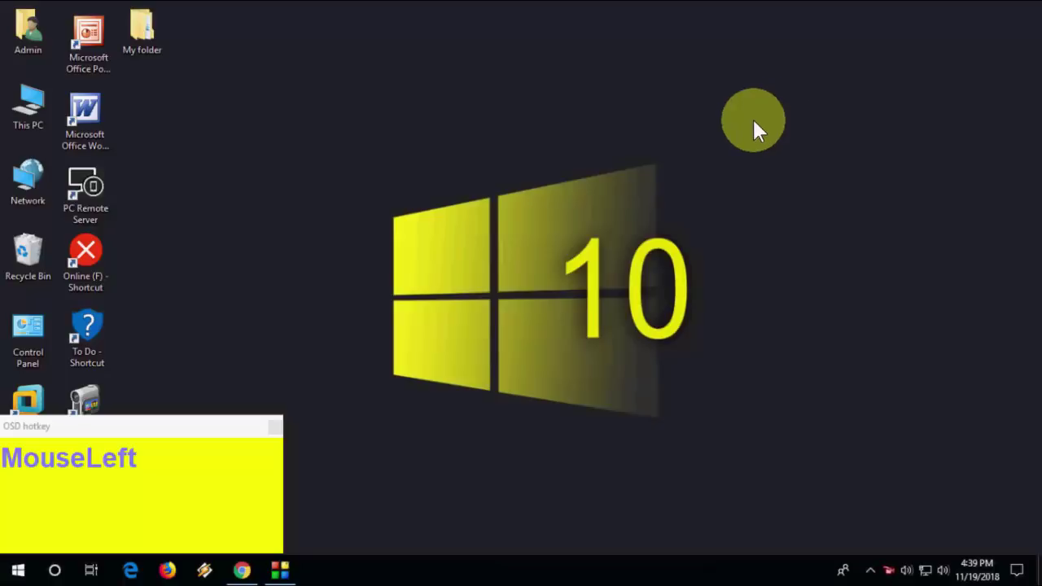
# Use the F9/F10 menu access keys in the File Explorer window.
pyautogui.press('F9')
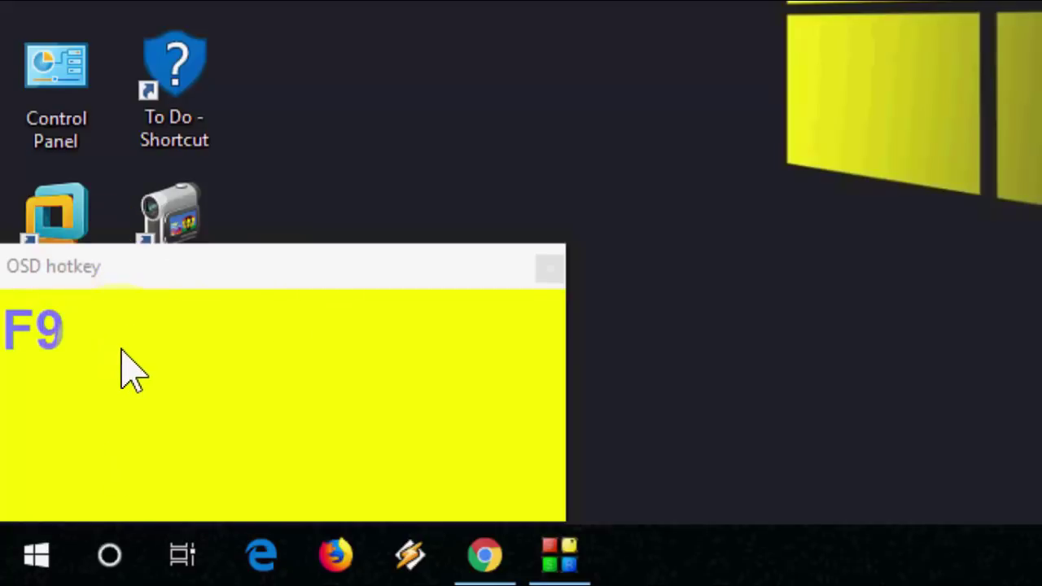
pyautogui.press('F10')
pyautogui.click(377, 222)
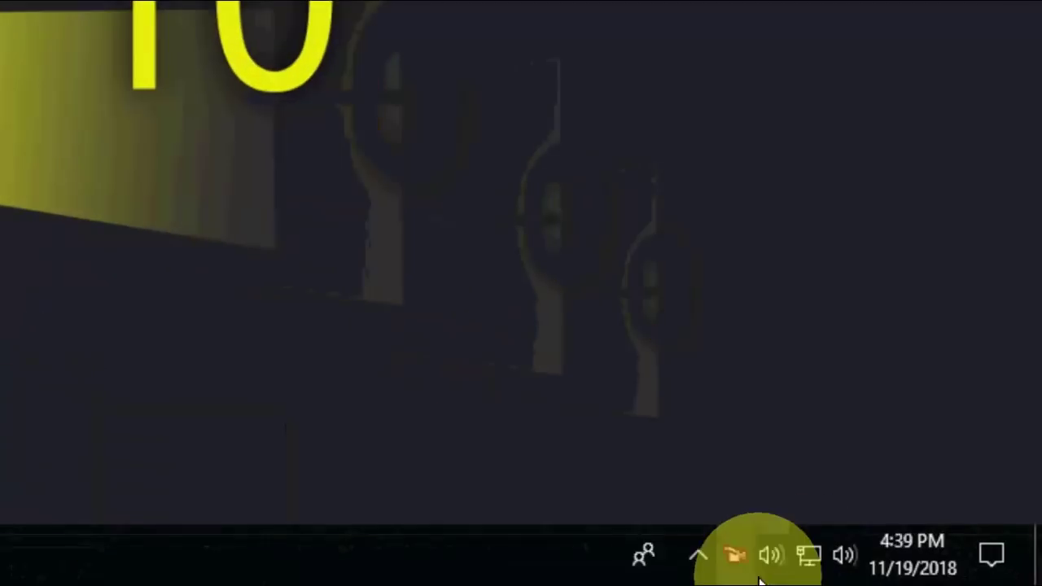
pyautogui.press('F10')
pyautogui.click(253, 519)
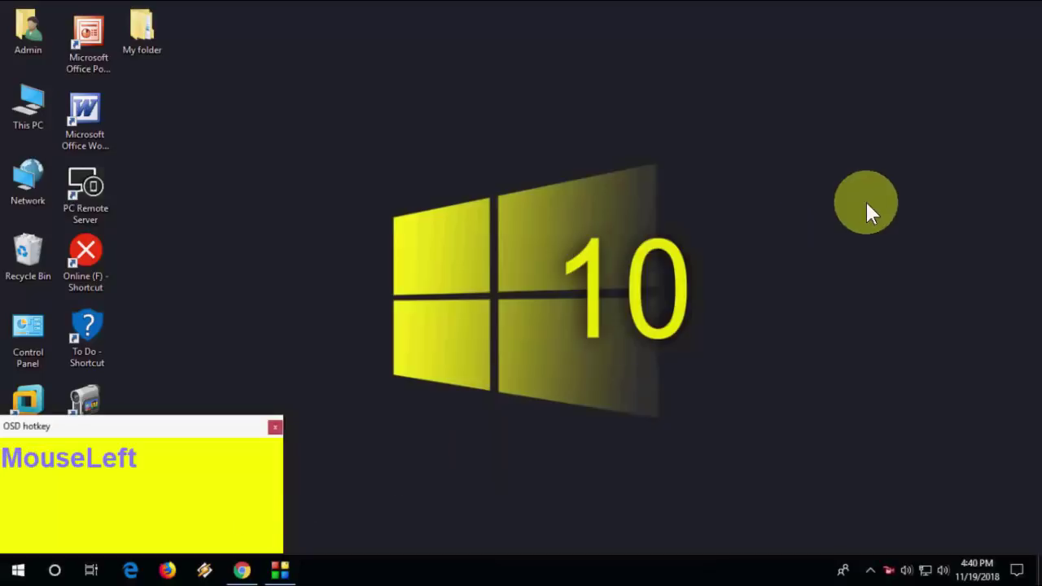
# Focus the notification area with Win+B and step through its icons with the arrow keys.
pyautogui.press('super+b')
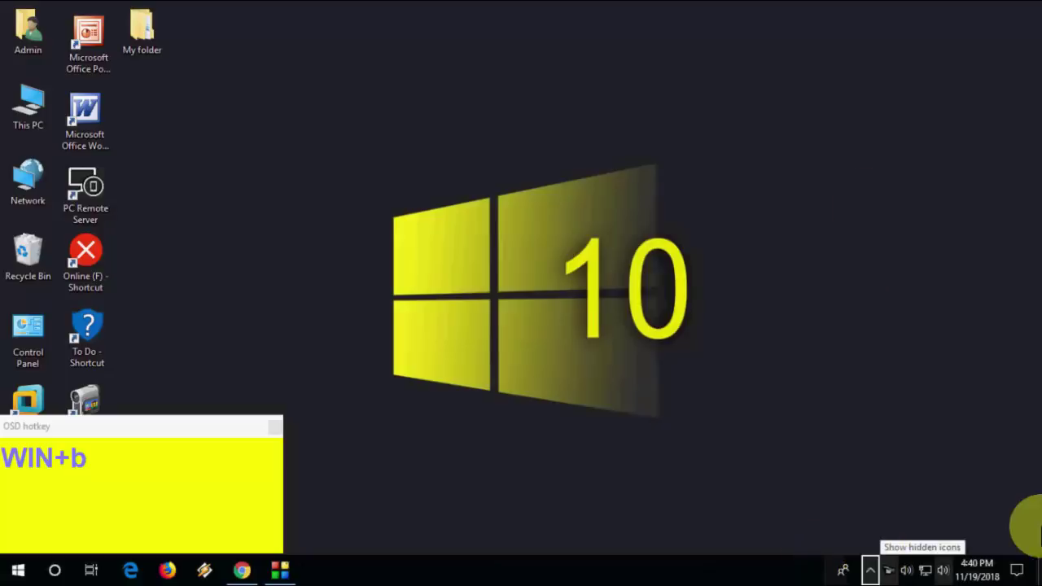
pyautogui.press('Up')
pyautogui.press('Left')
pyautogui.press('Left')
pyautogui.press('Left')
pyautogui.press('Left')
pyautogui.press('Left')
pyautogui.press('Return')
pyautogui.press('Right')
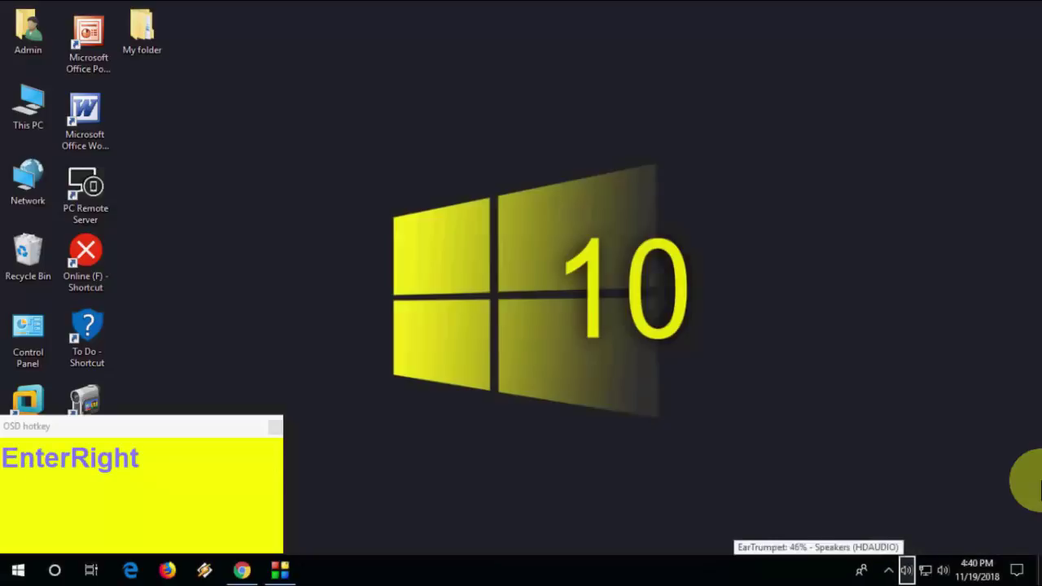
pyautogui.press('Right')
pyautogui.press('Right')
pyautogui.press('Left')
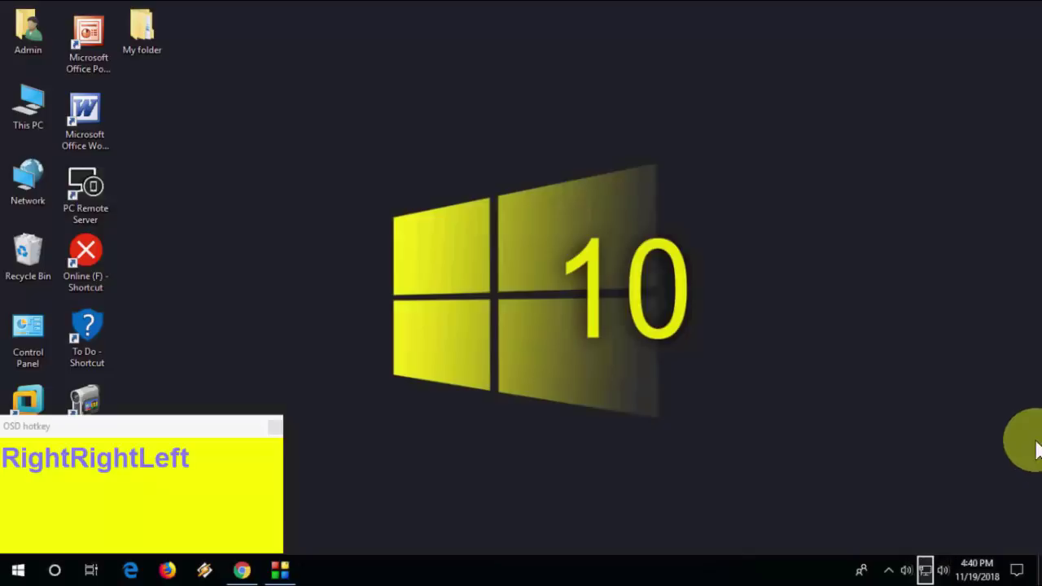
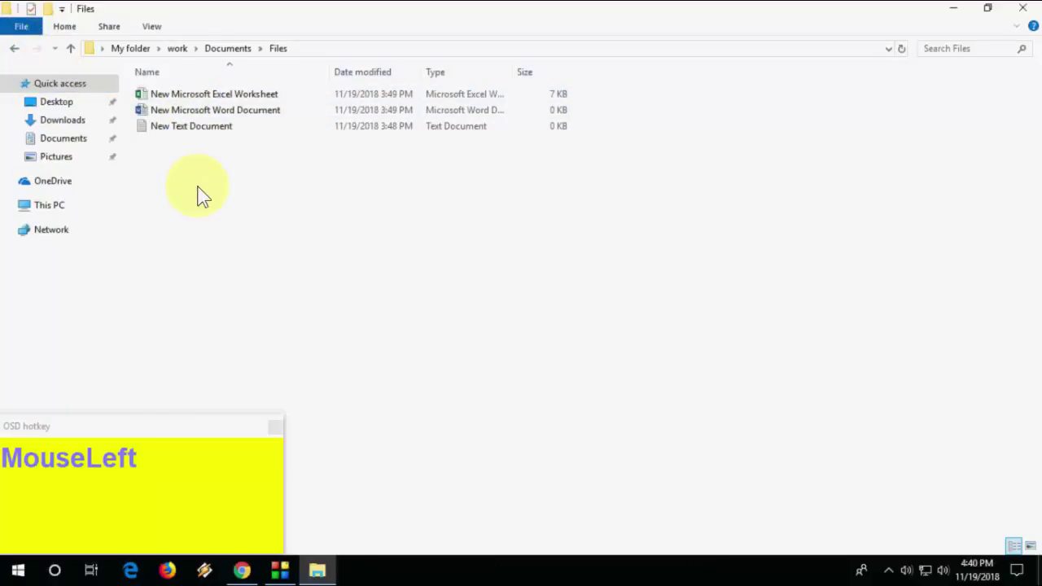
# Go back up to My folder, then bring up Windows Settings with Win+I.
pyautogui.press('BackSpace')
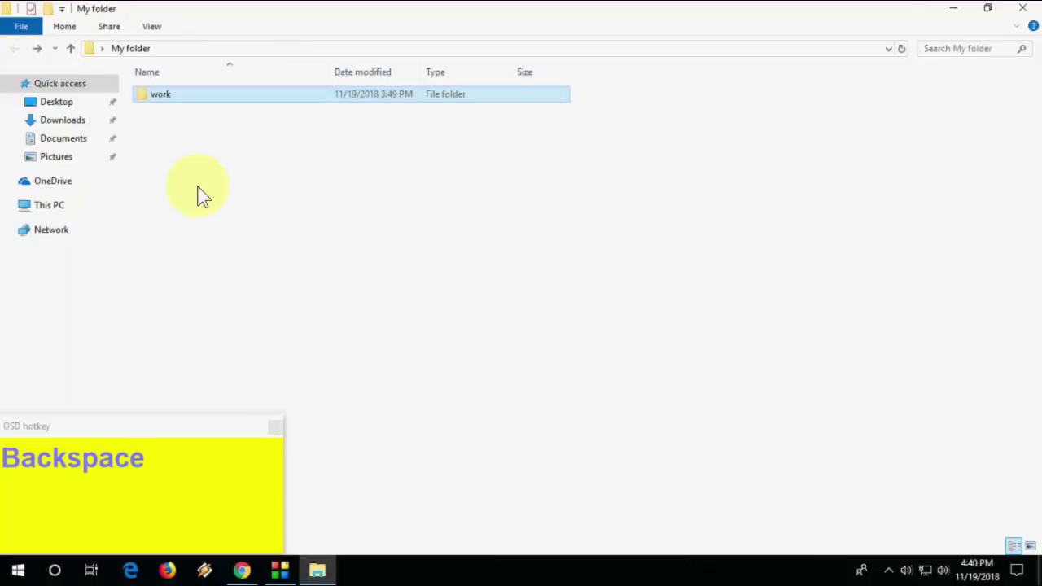
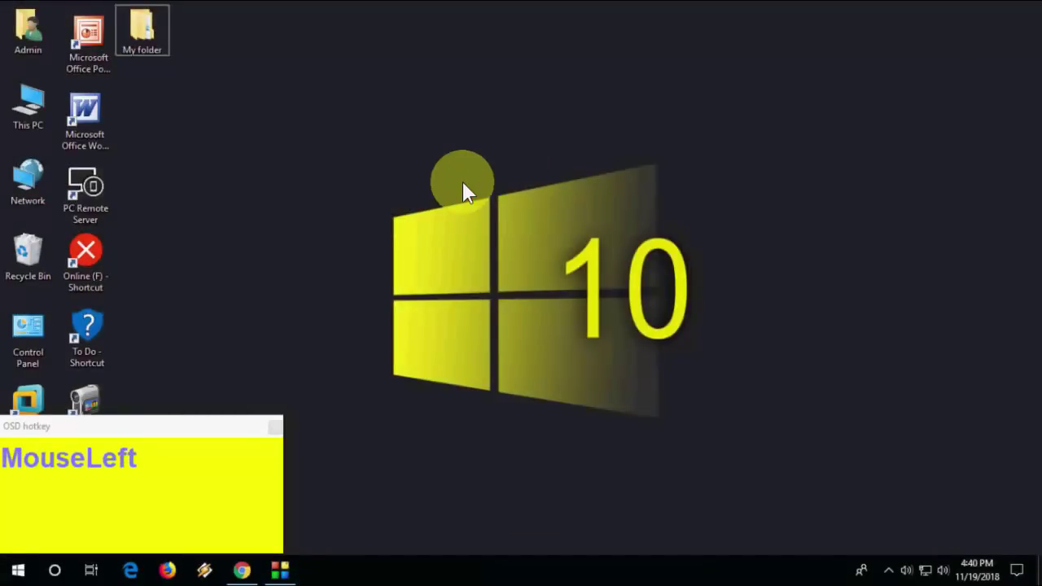
pyautogui.press('super+i')
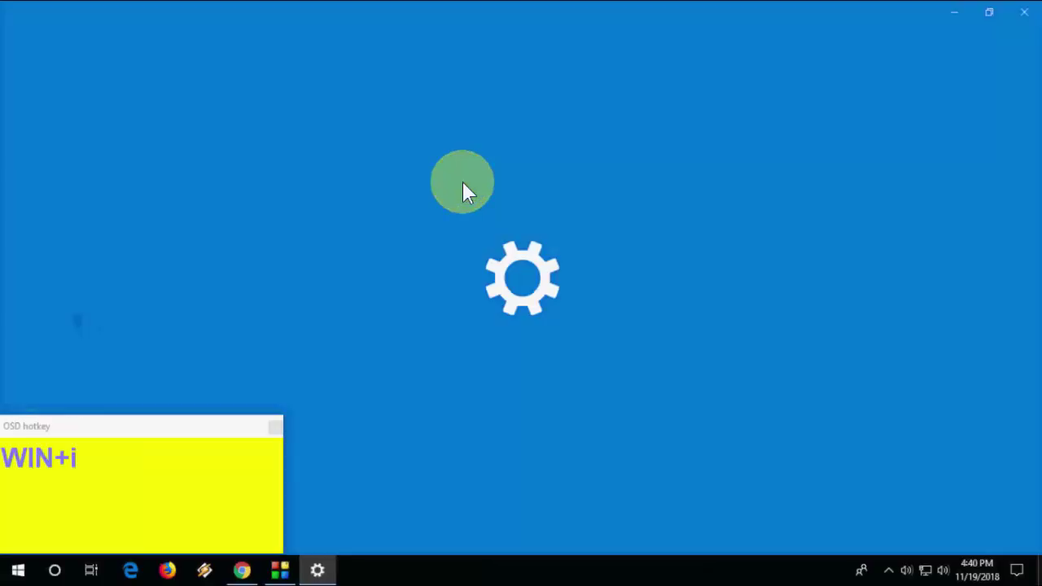
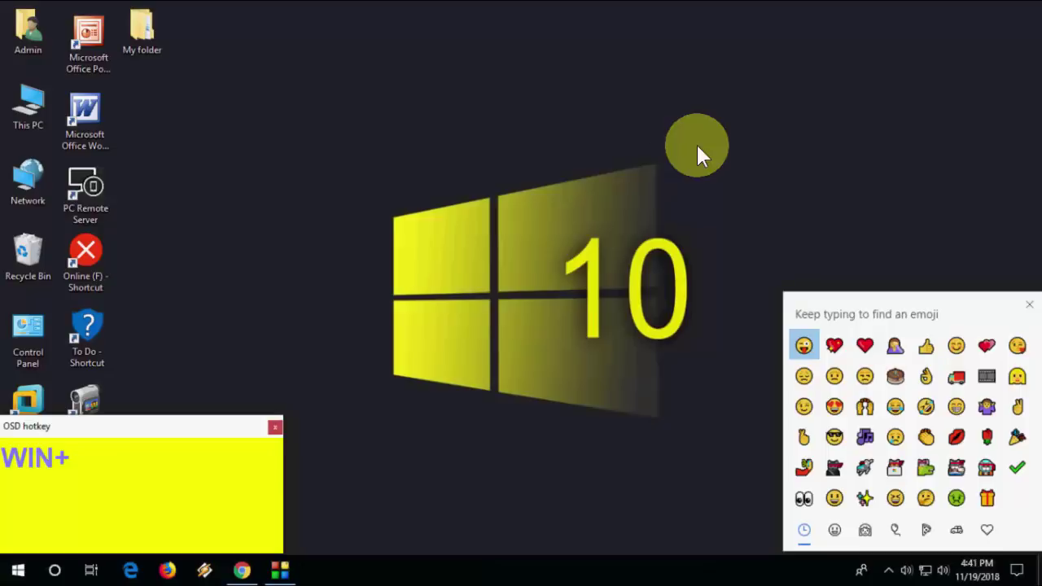
pyautogui.click(1030, 313)
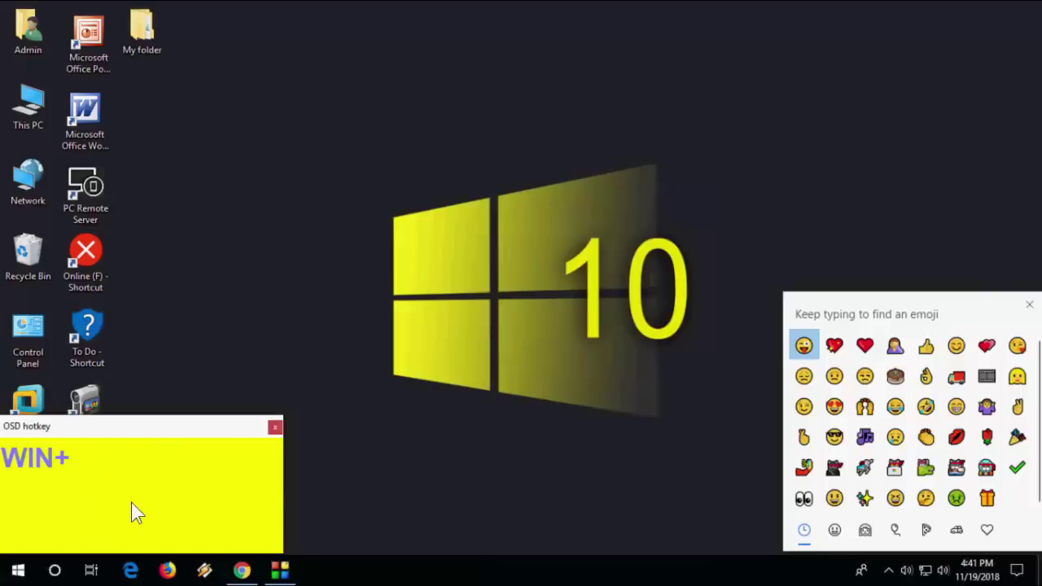
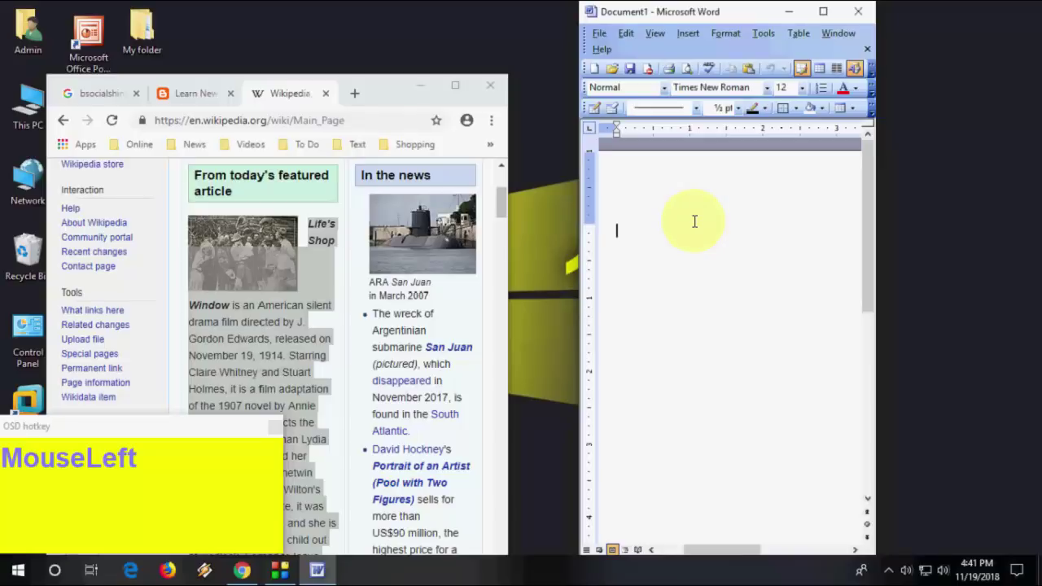
# Minimize every window except the Word document with Win+Home.
pyautogui.press('Home')
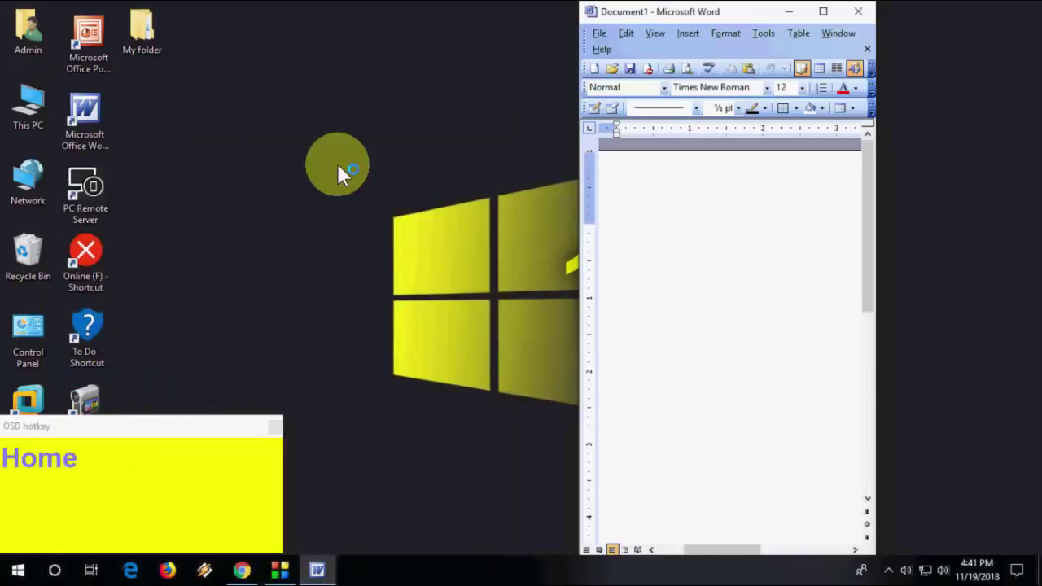
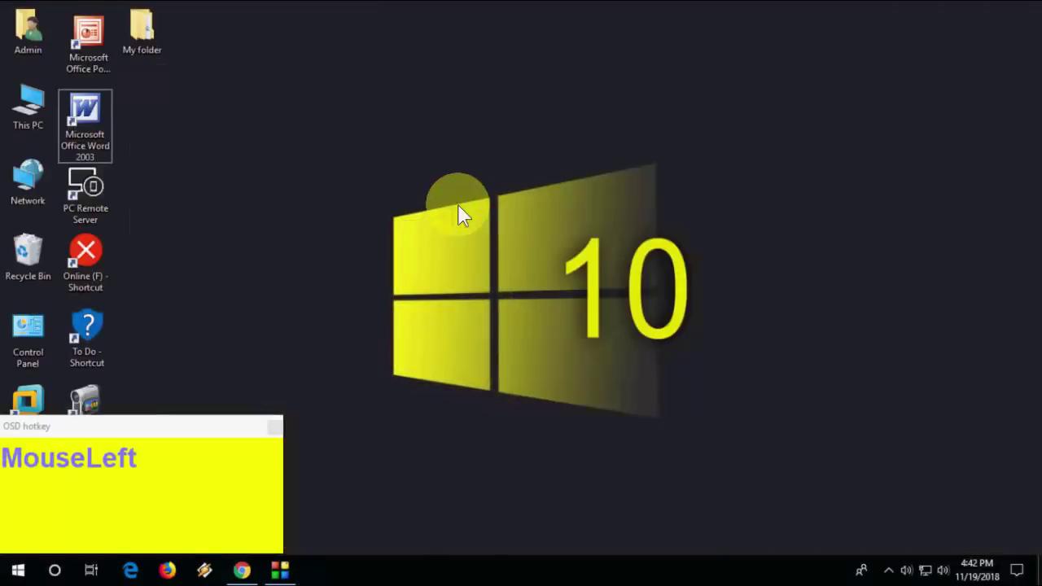
pyautogui.press('super+n')
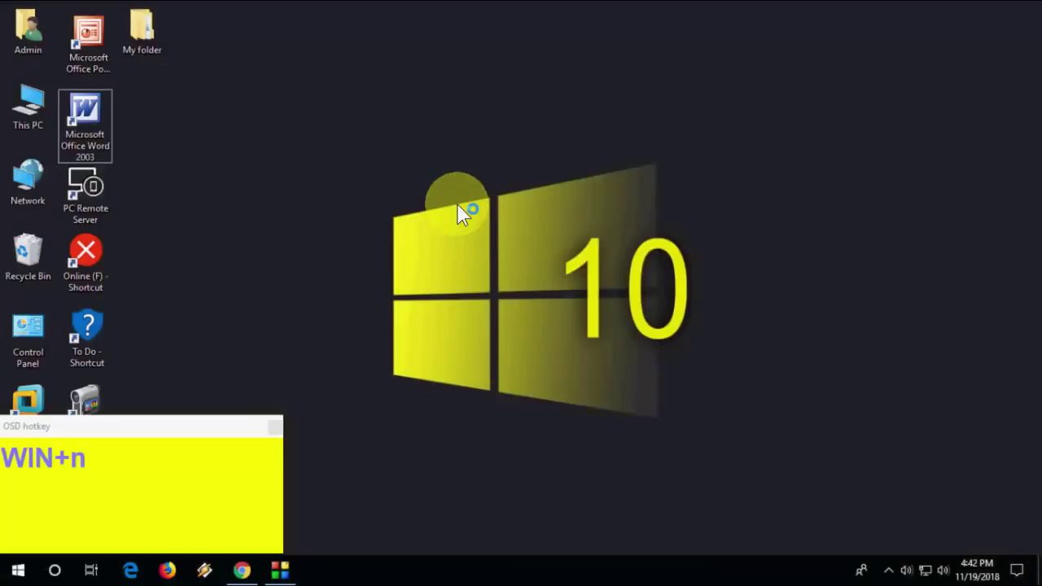
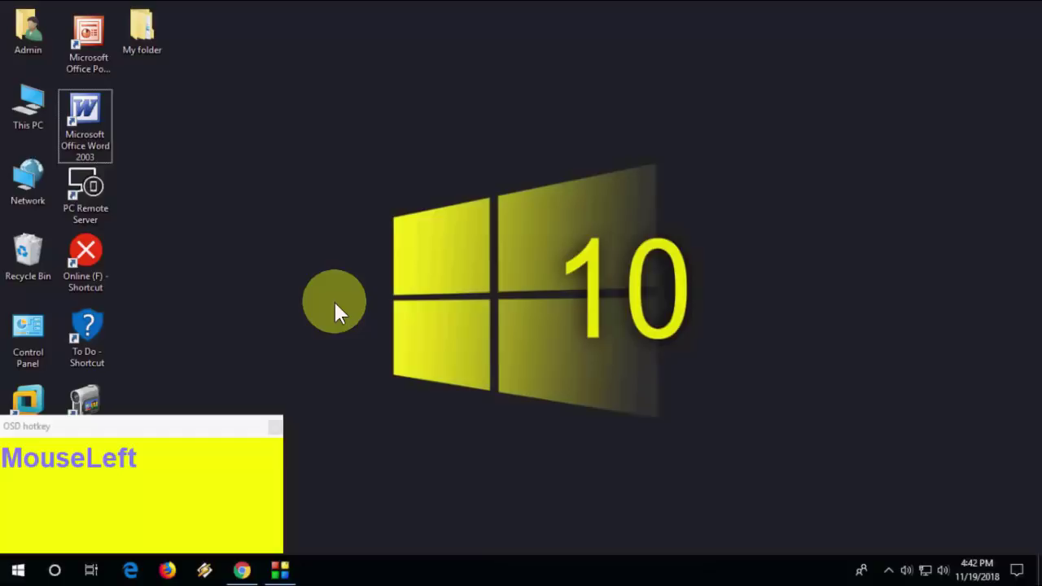
pyautogui.press('super+u')
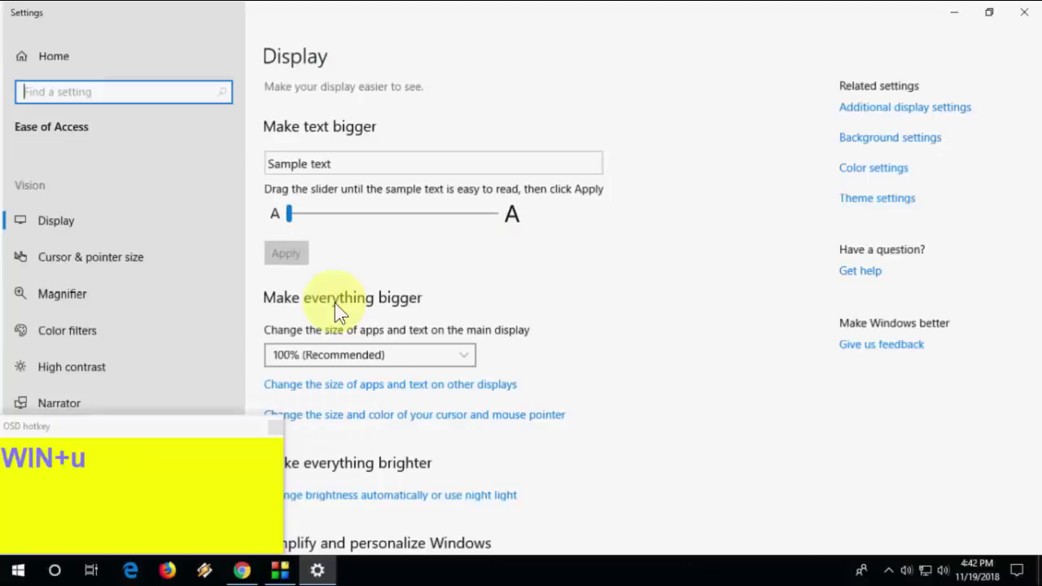
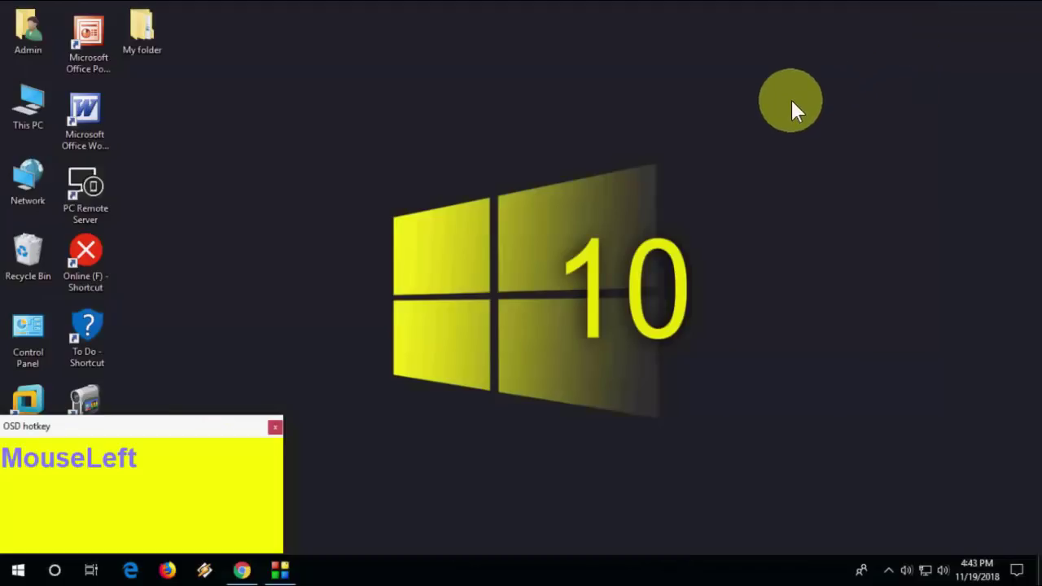
pyautogui.press('super+a')
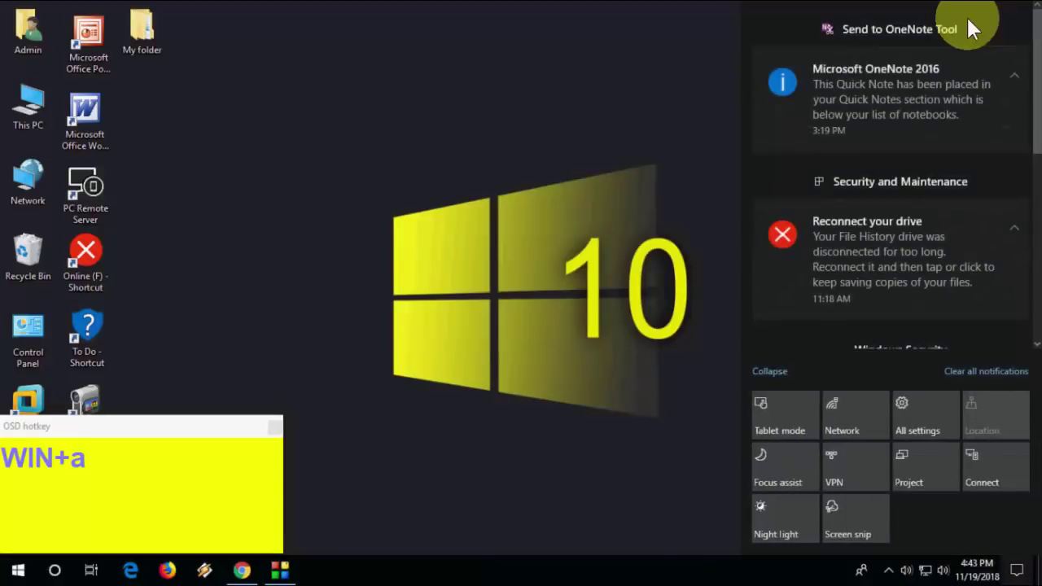
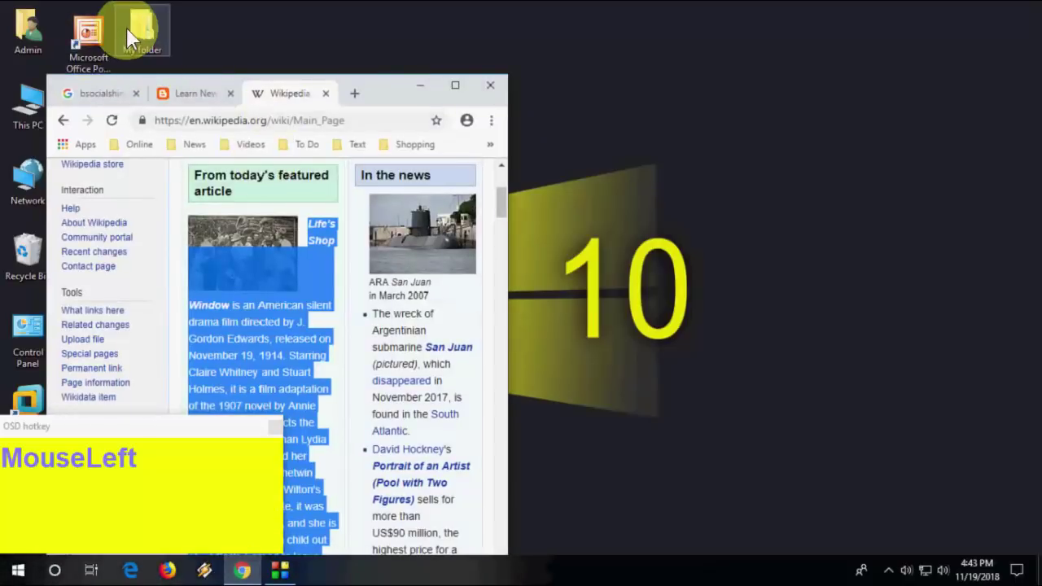
pyautogui.rightClick(175, 96)
pyautogui.click(153, 101)
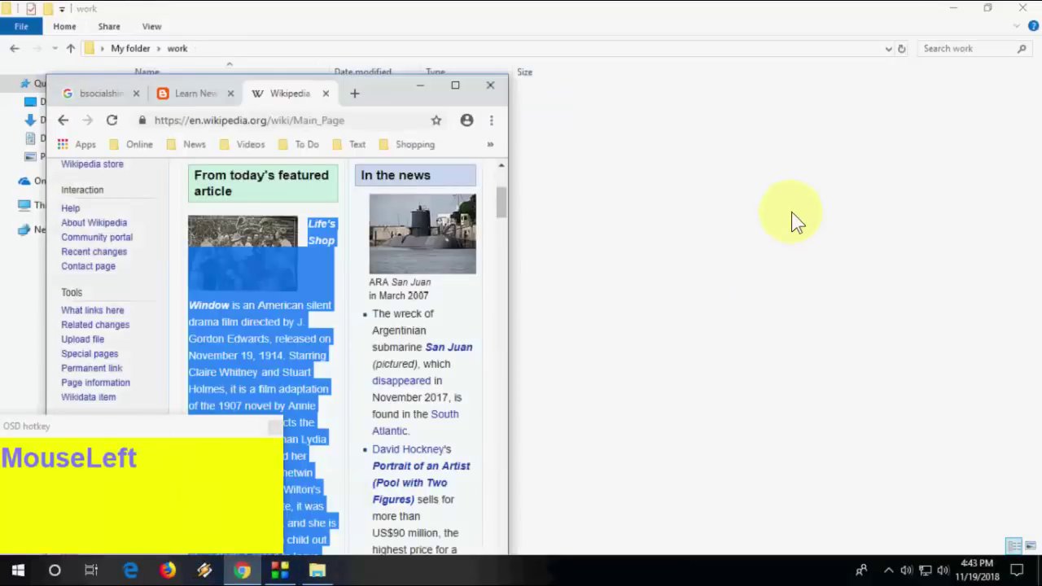
pyautogui.press('super+d')
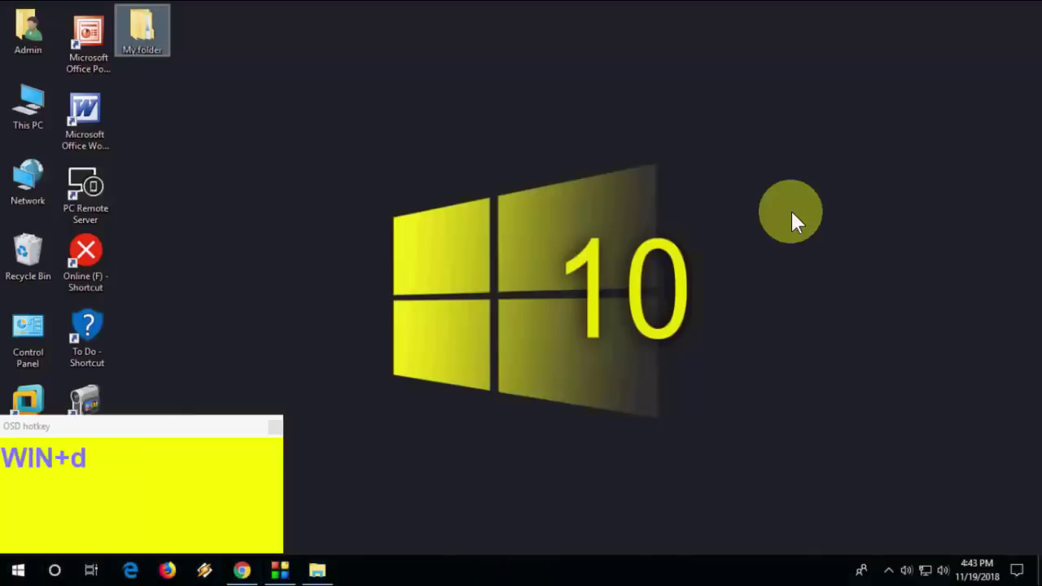
pyautogui.press('super+d')
pyautogui.press('d')
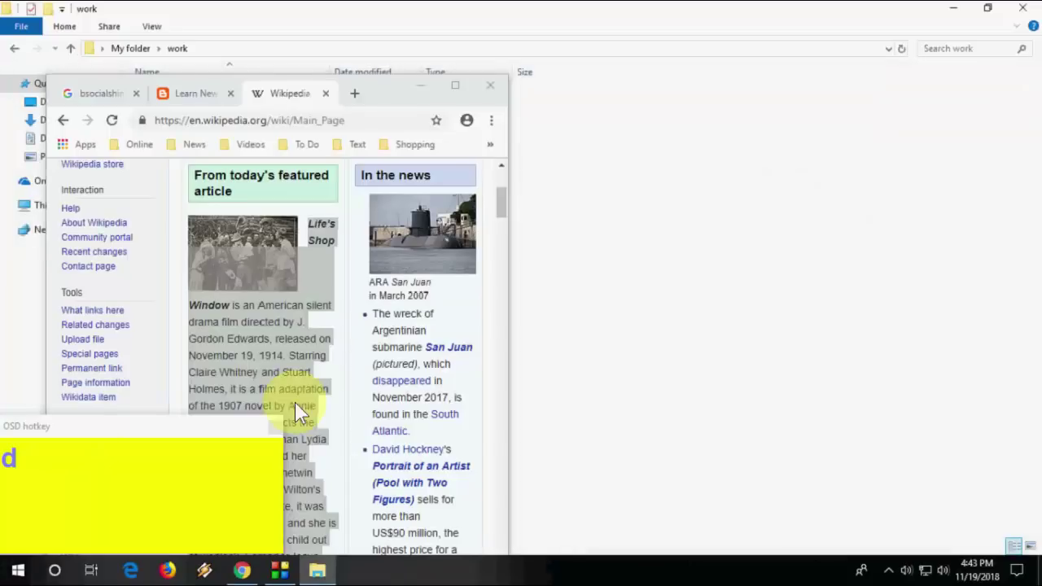
pyautogui.click(113, 472)
pyautogui.press('super+d')
pyautogui.press('d')
pyautogui.press('d')
pyautogui.press('BackSpace')
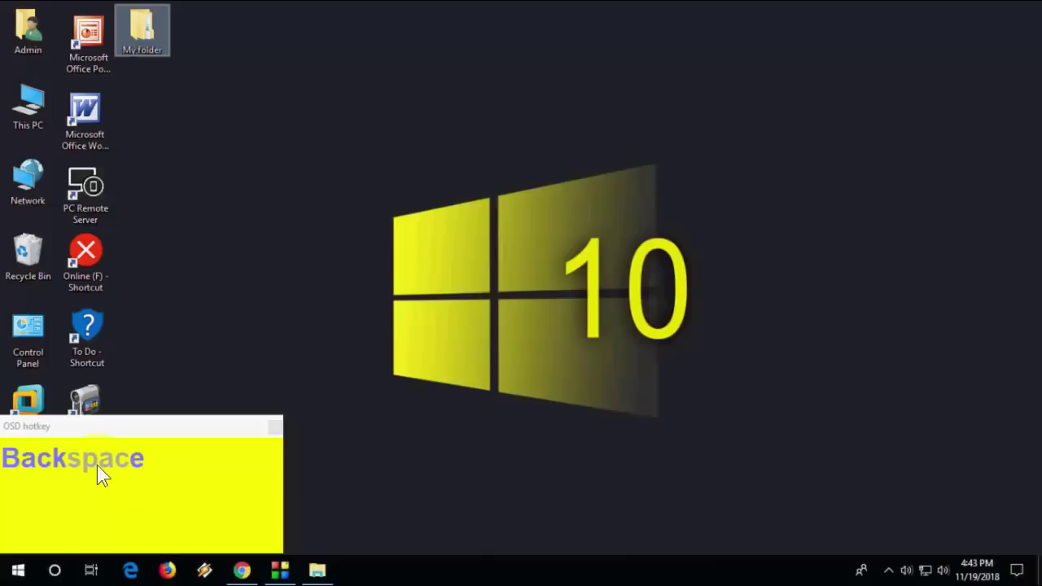
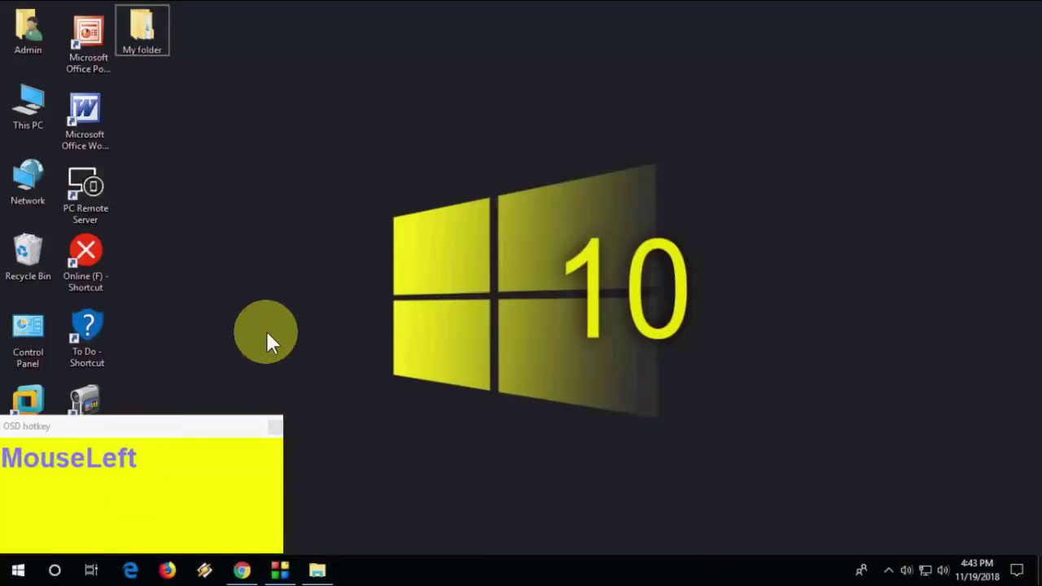
pyautogui.press('super+e')
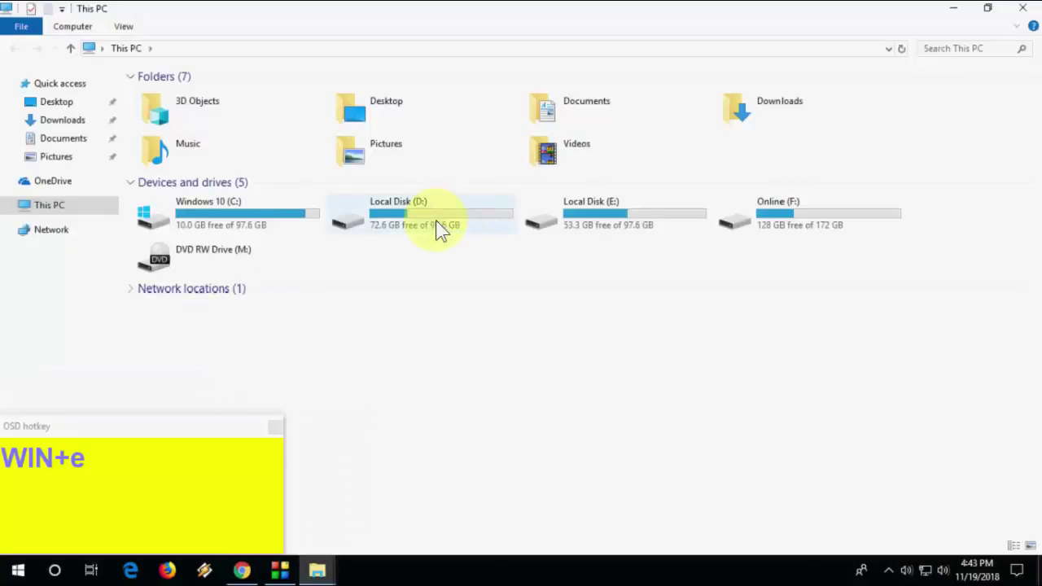
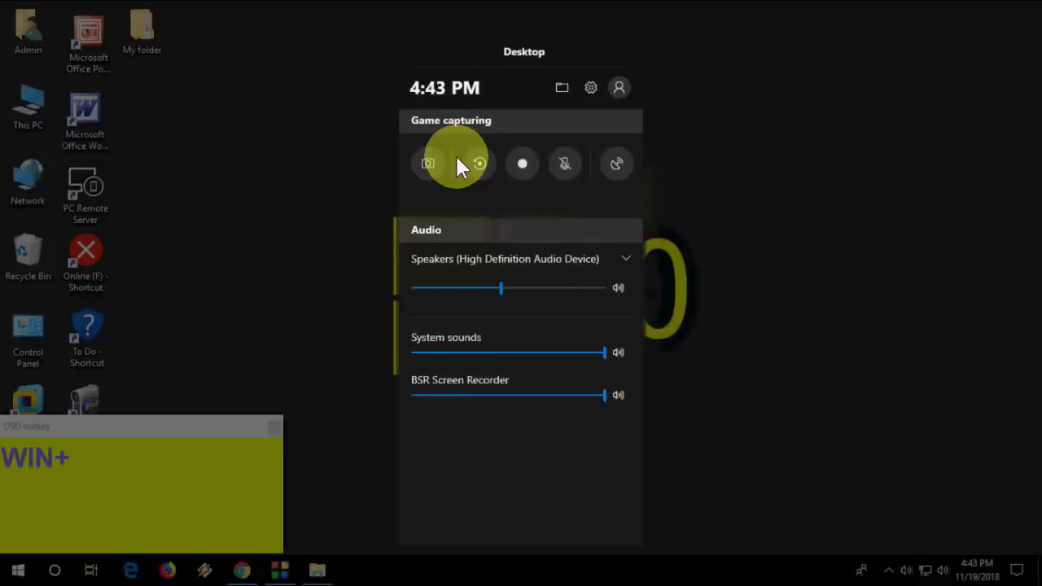
pyautogui.press('Escape')
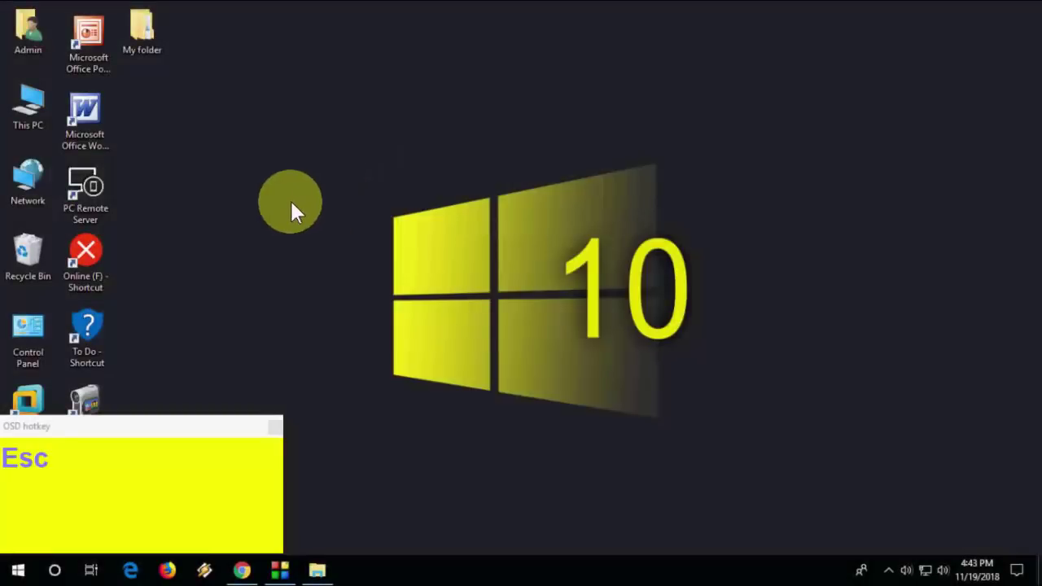
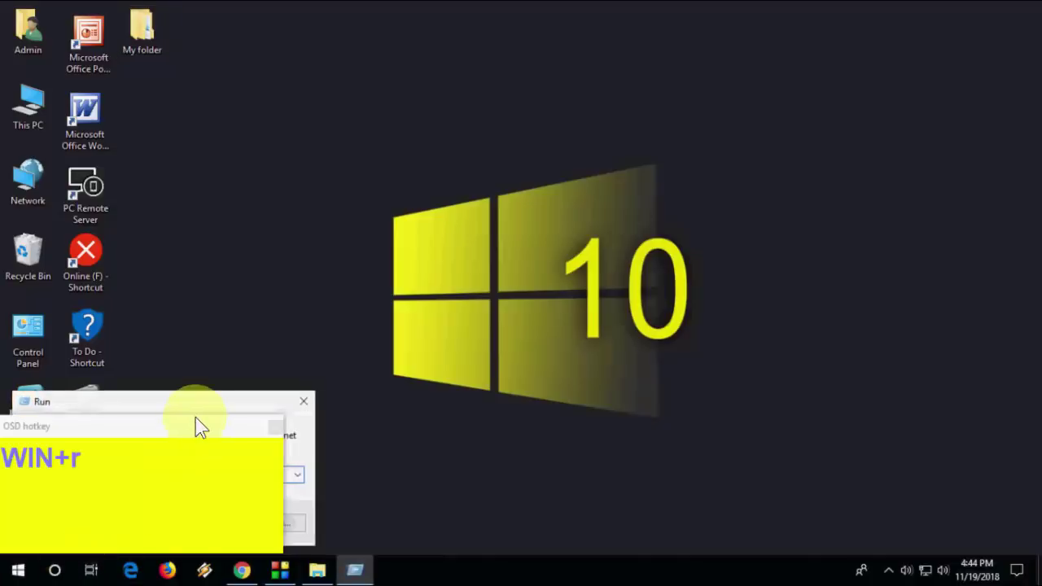
pyautogui.moveTo(205, 410); pyautogui.dragTo(407, 248)
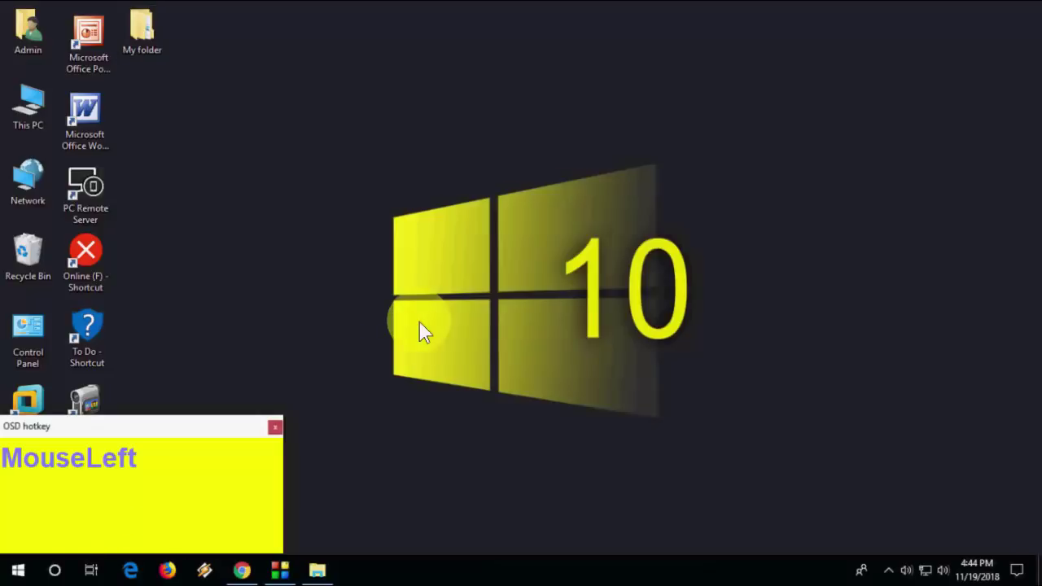
pyautogui.press('super+w')
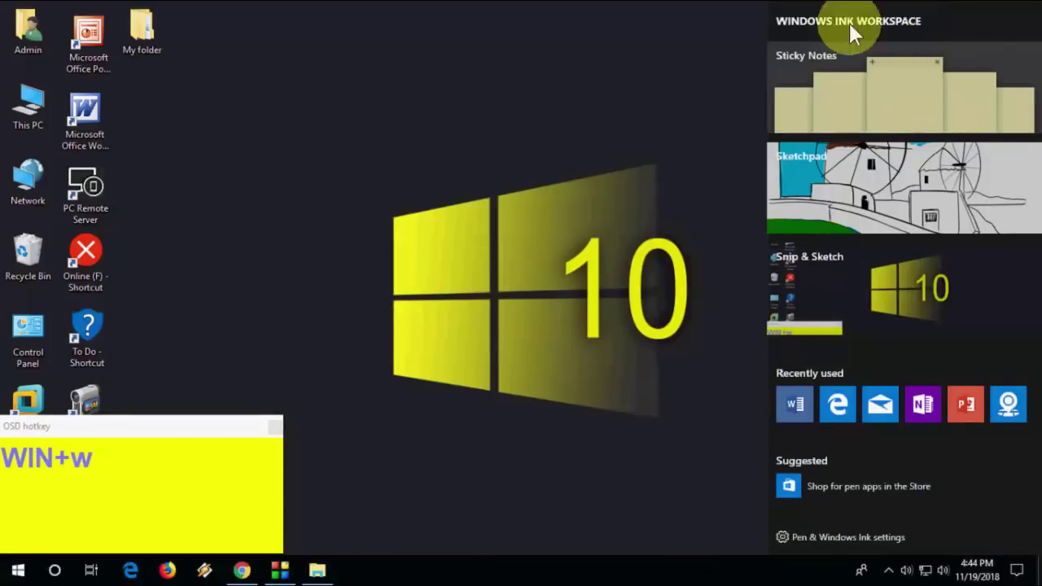
pyautogui.press('Escape')
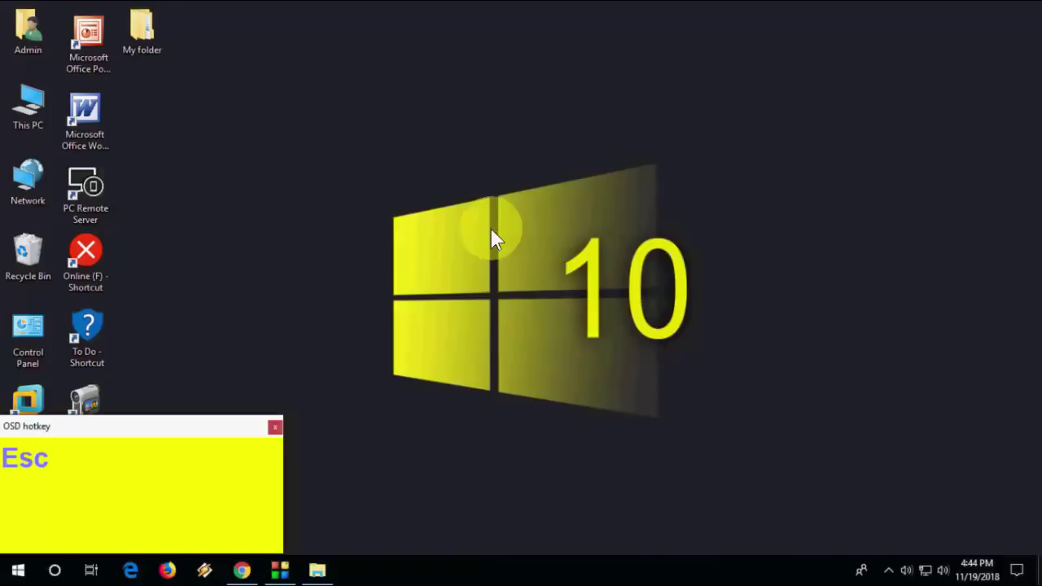
pyautogui.click(488, 248)
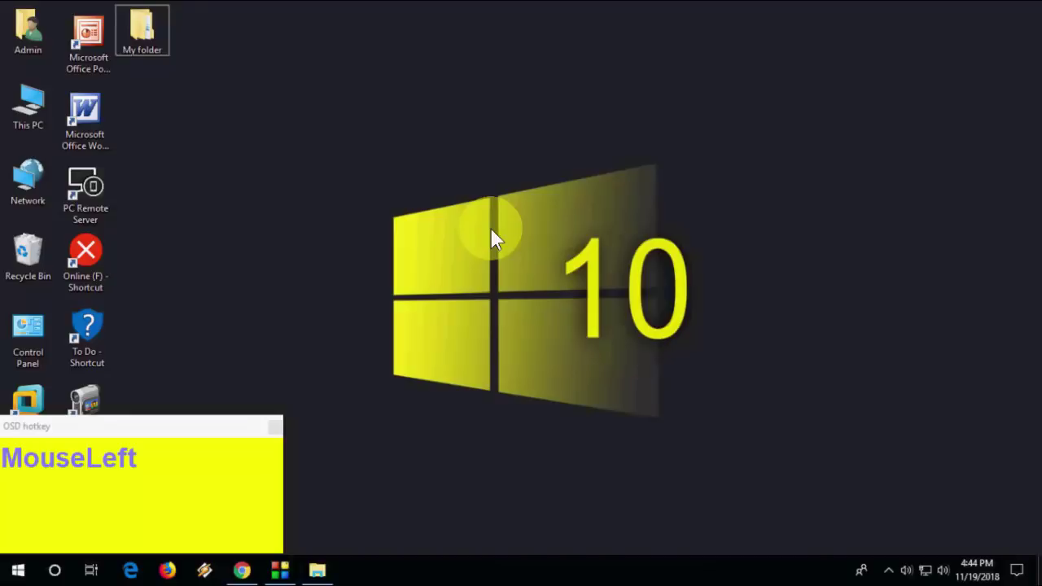
# Delete My folder from the desktop and restore it with Ctrl+Z, twice.
pyautogui.press('ctrl+alt+Delete')
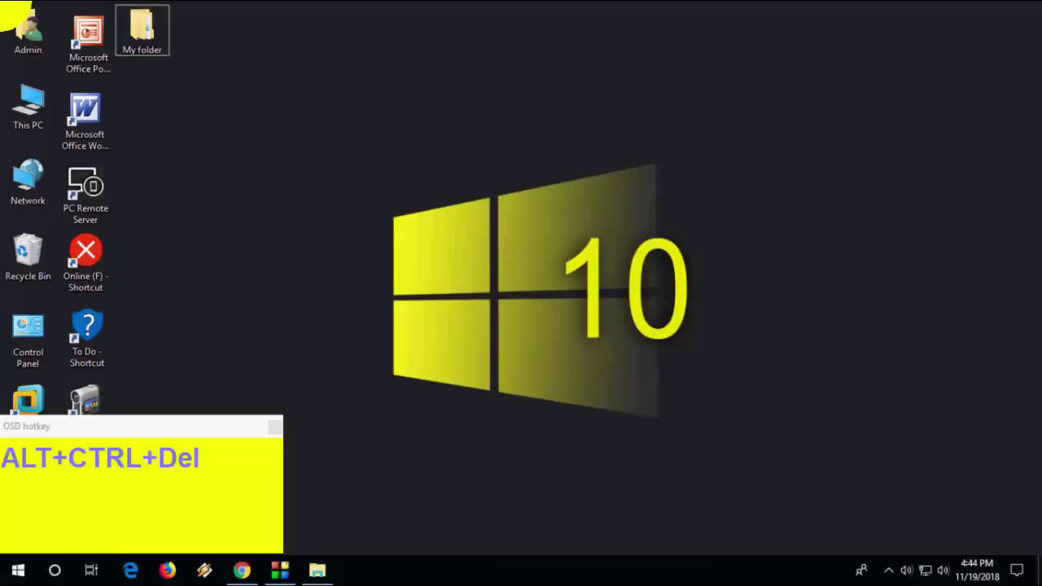
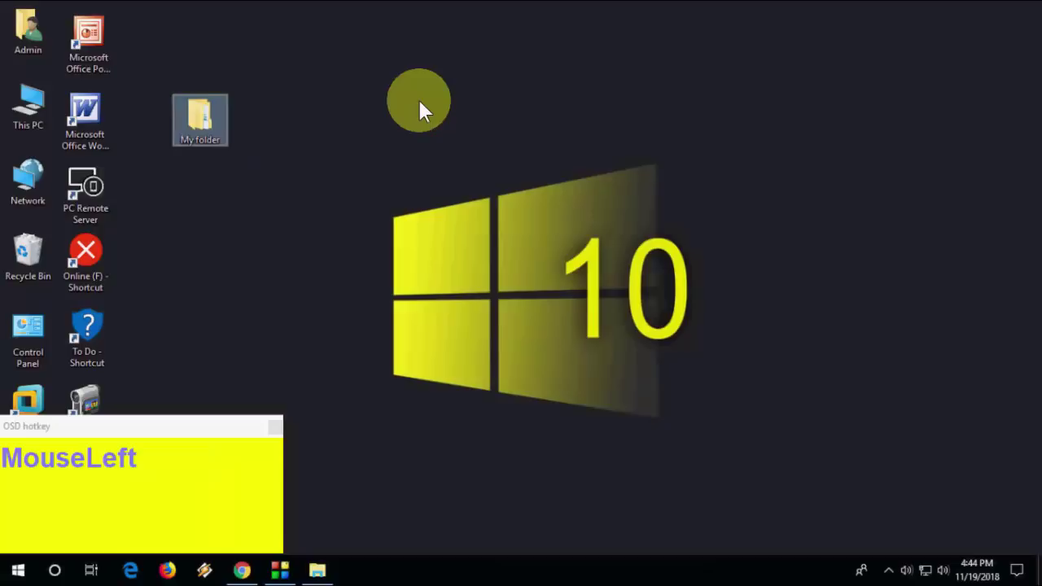
pyautogui.press('Delete')
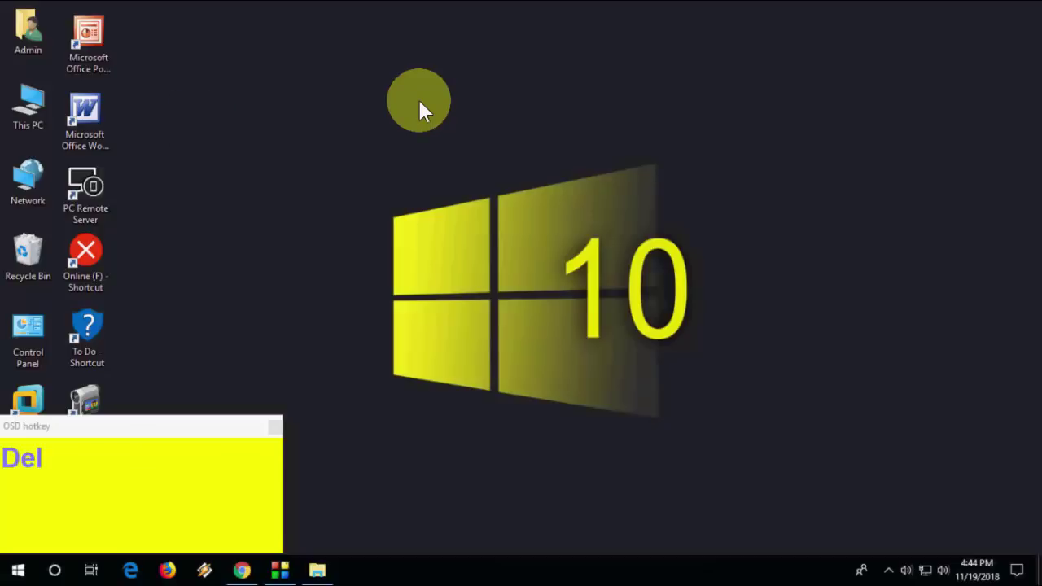
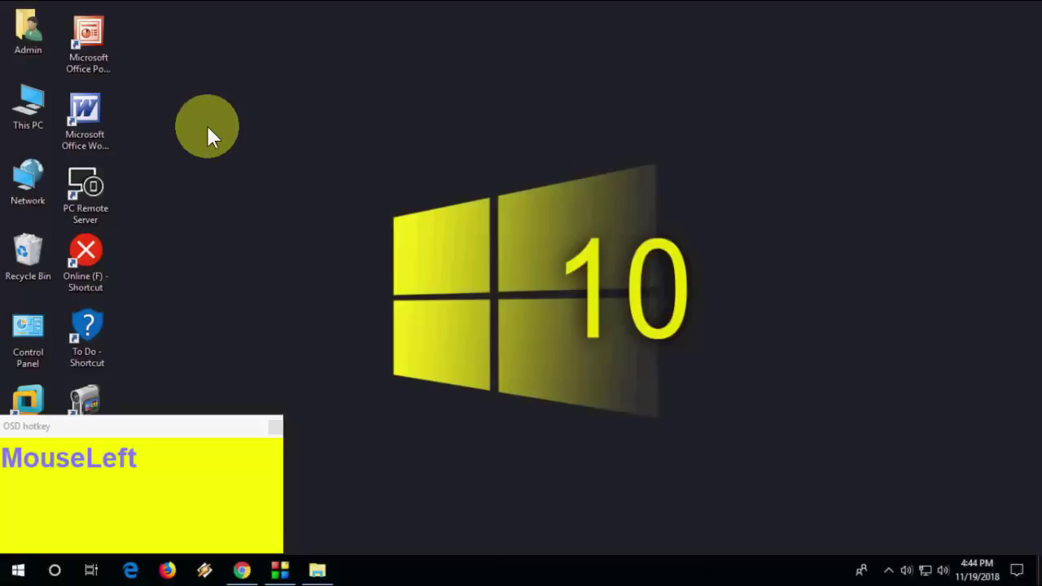
pyautogui.press('ctrl+z')
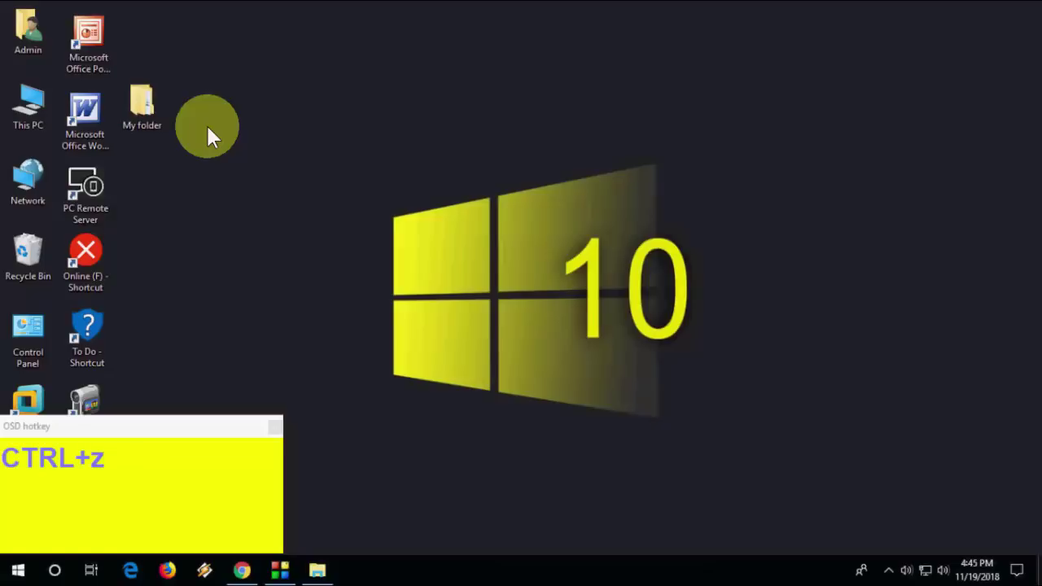
pyautogui.click(153, 139)
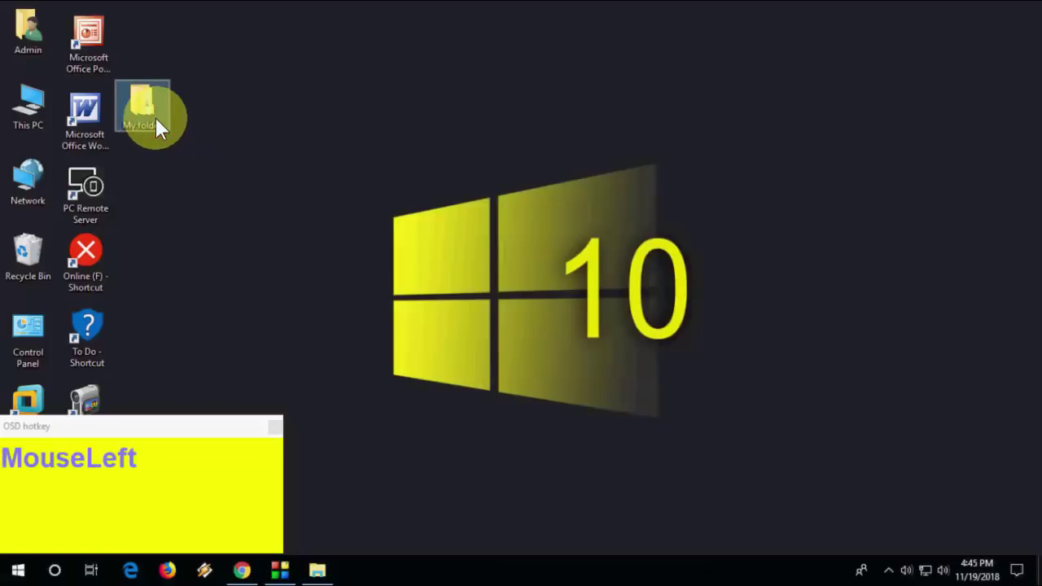
pyautogui.press('Delete')
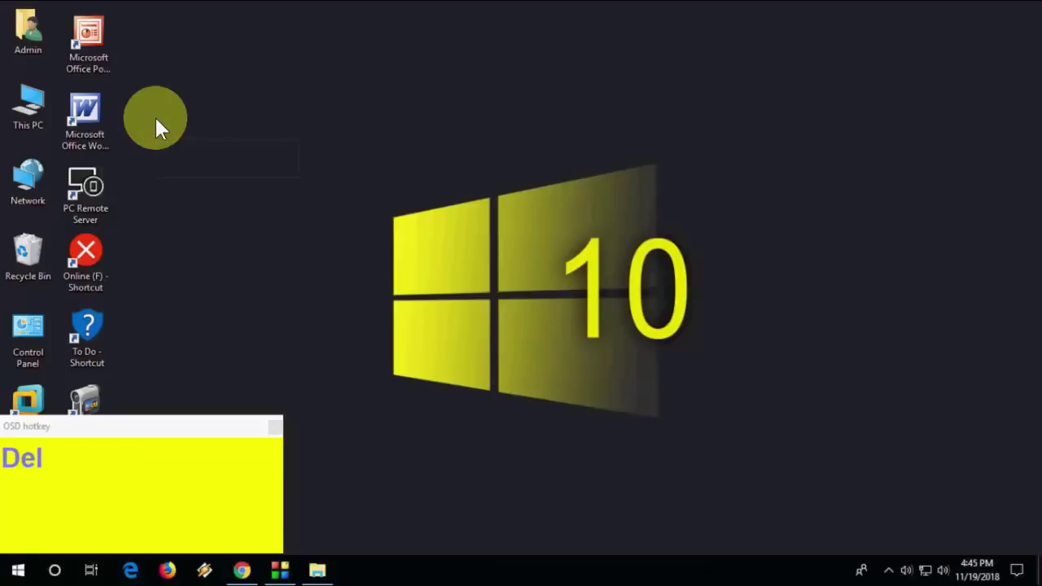
pyautogui.press('ctrl+z')
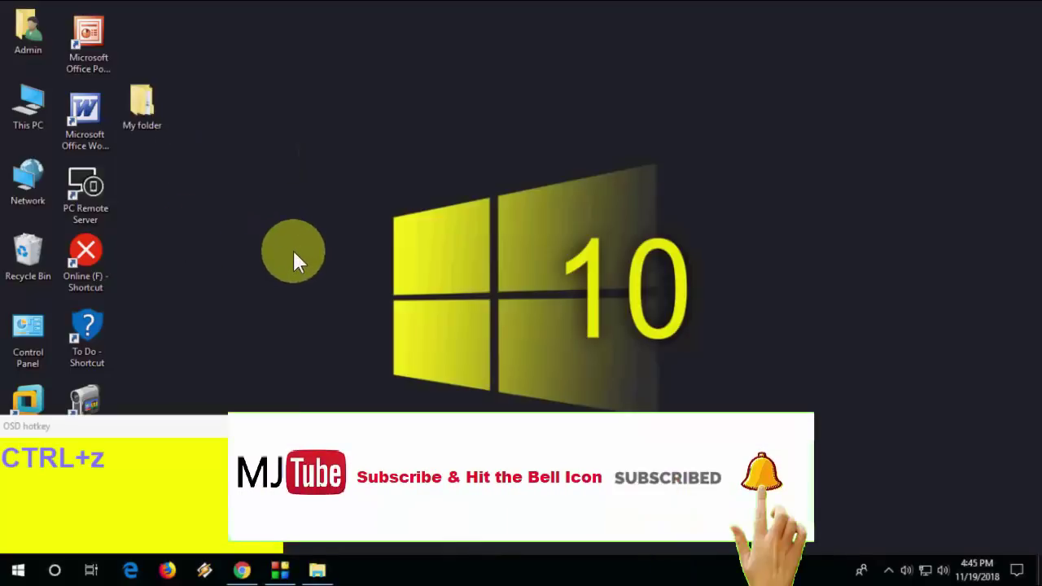
# Refresh the desktop with F5, then launch the first two taskbar apps with Win+1 and Win+2.
pyautogui.click(298, 270)
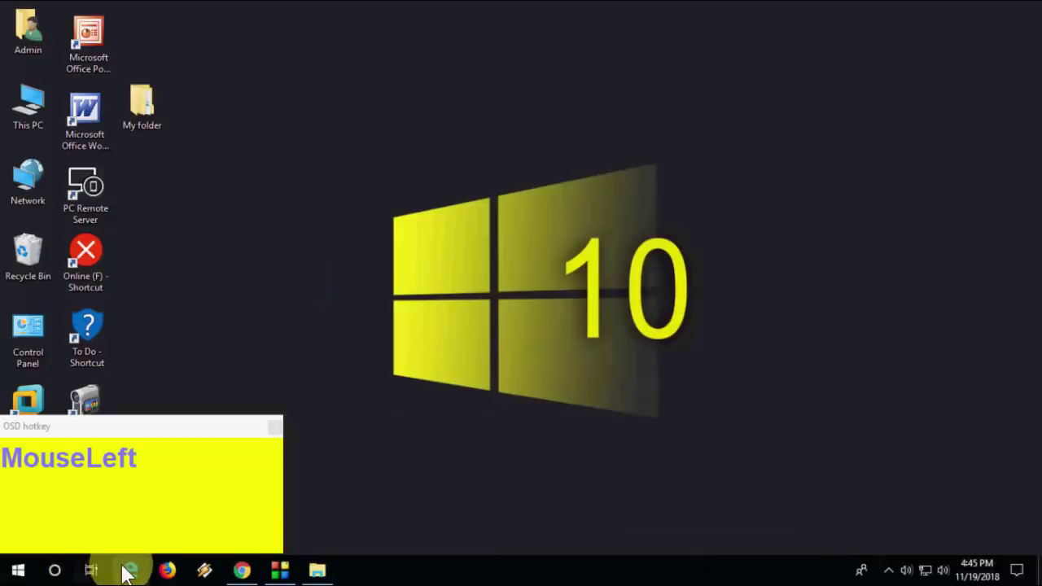
pyautogui.press('F5')
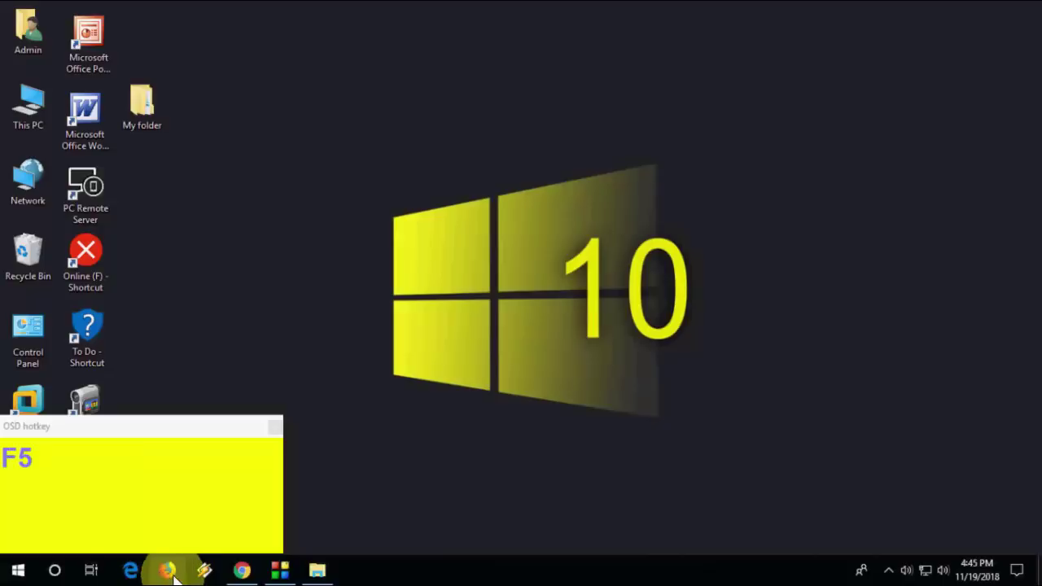
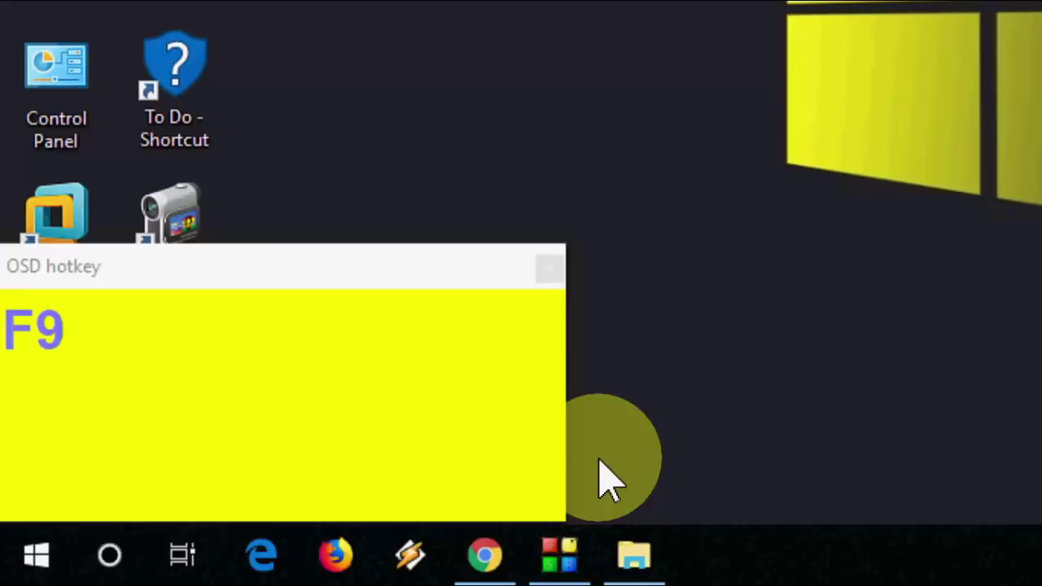
pyautogui.press('F10')
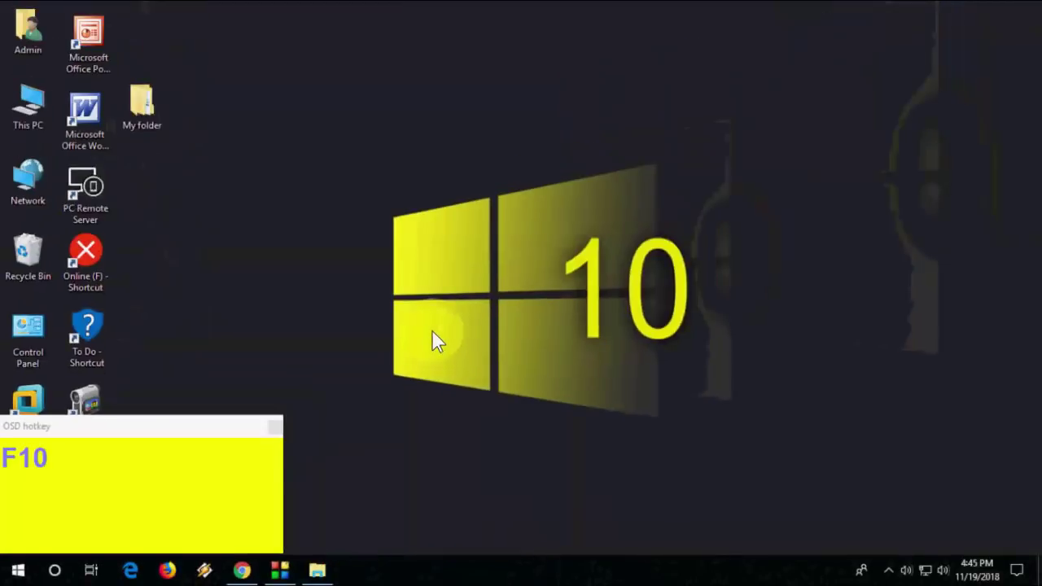
pyautogui.click(438, 336)
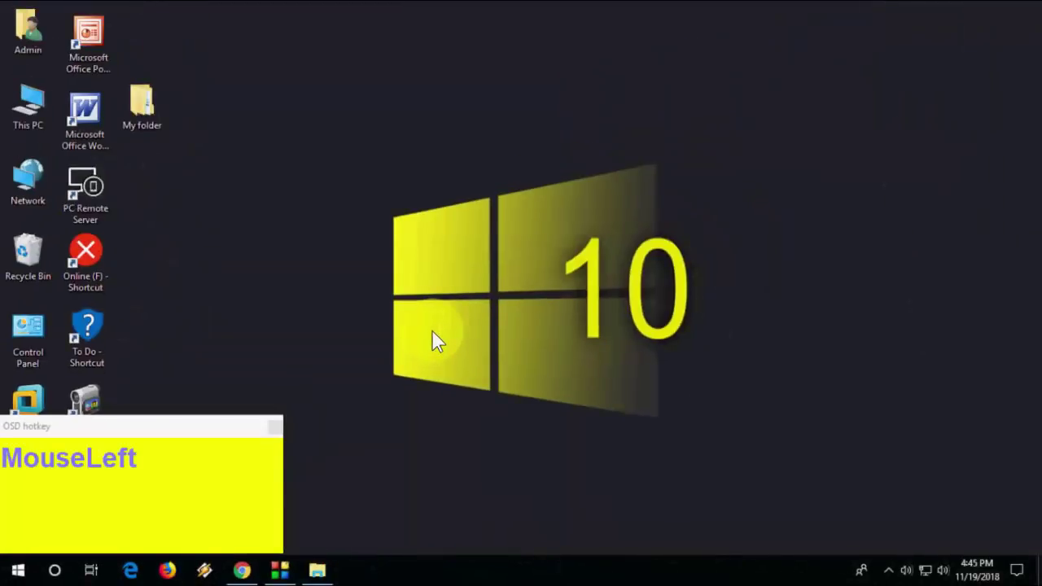
pyautogui.press('super+1')
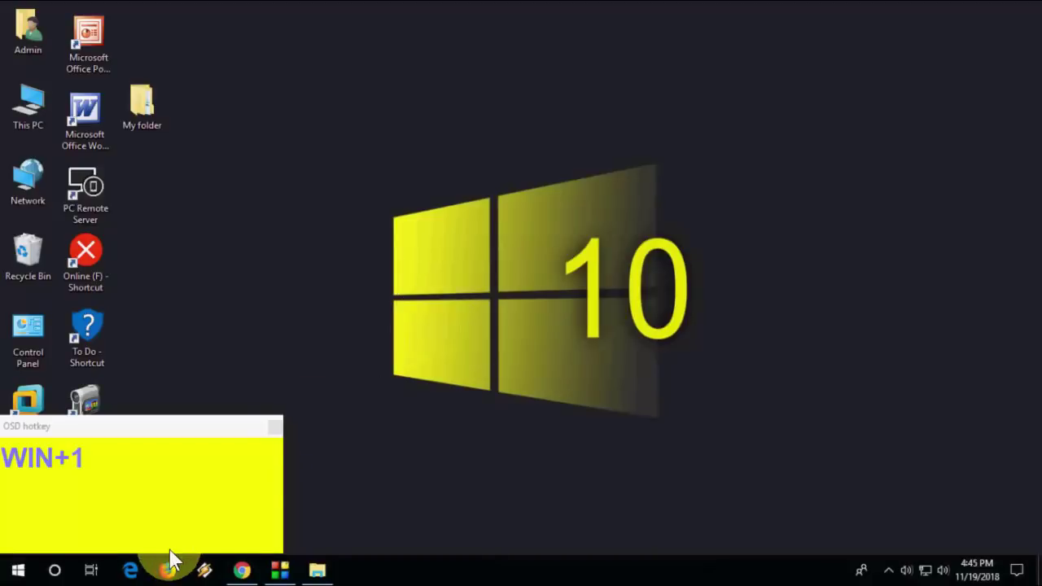
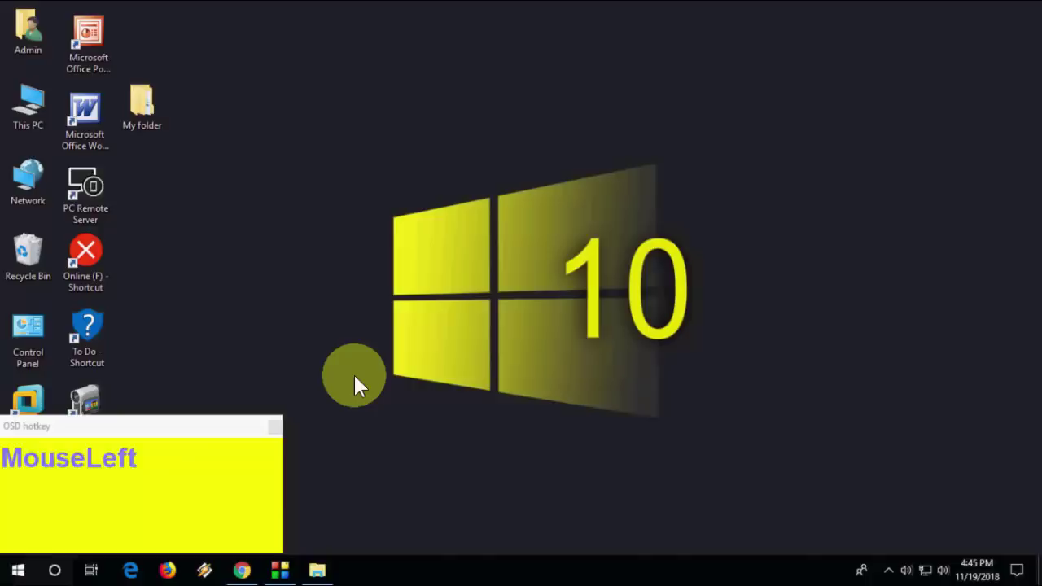
pyautogui.press('super+2')
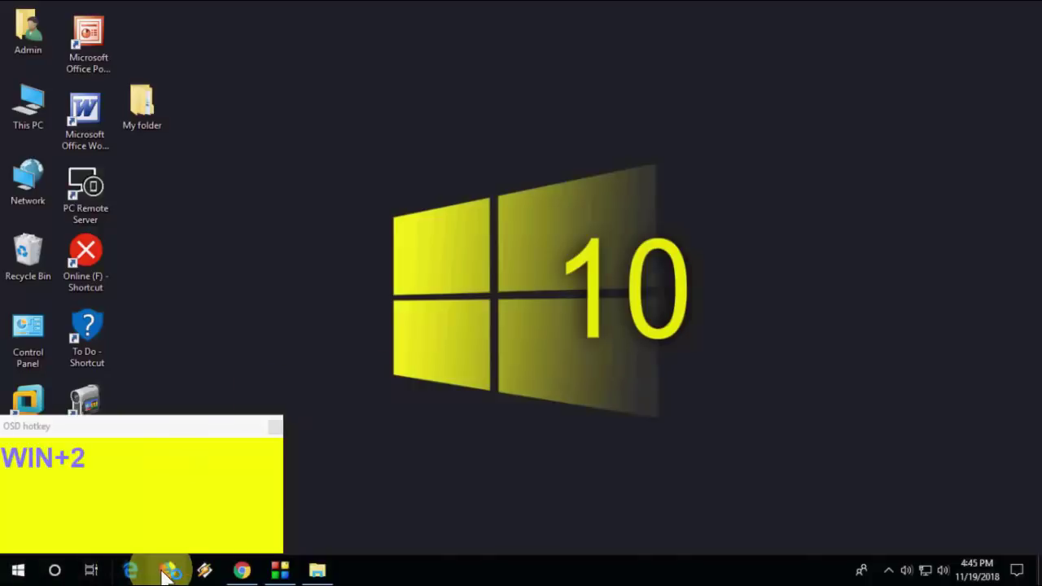
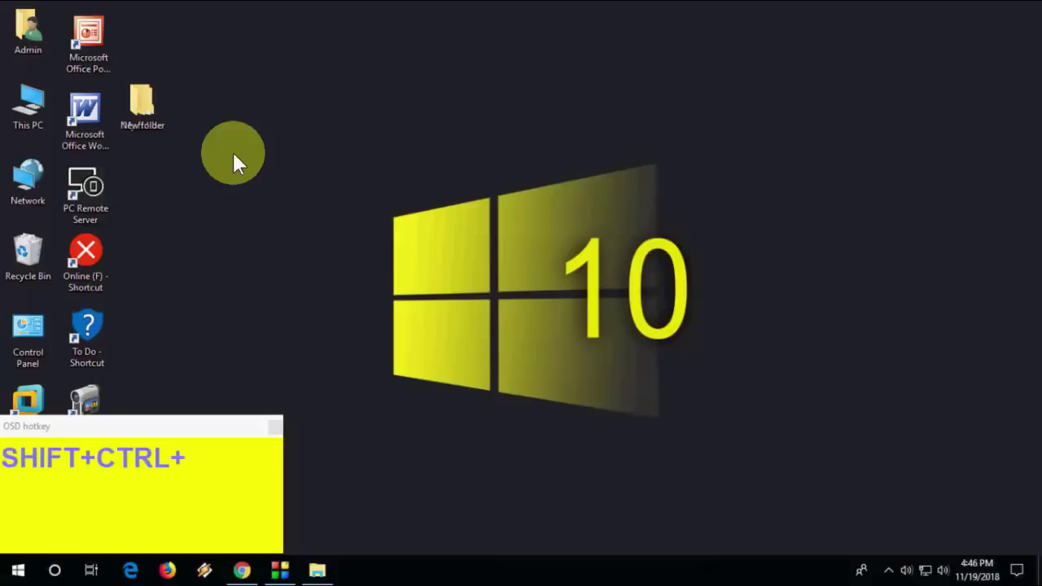
# Create New folder (2) with Ctrl+Shift+N, then delete the extra folders leaving just New folder.
pyautogui.press('ctrl+shift+n')
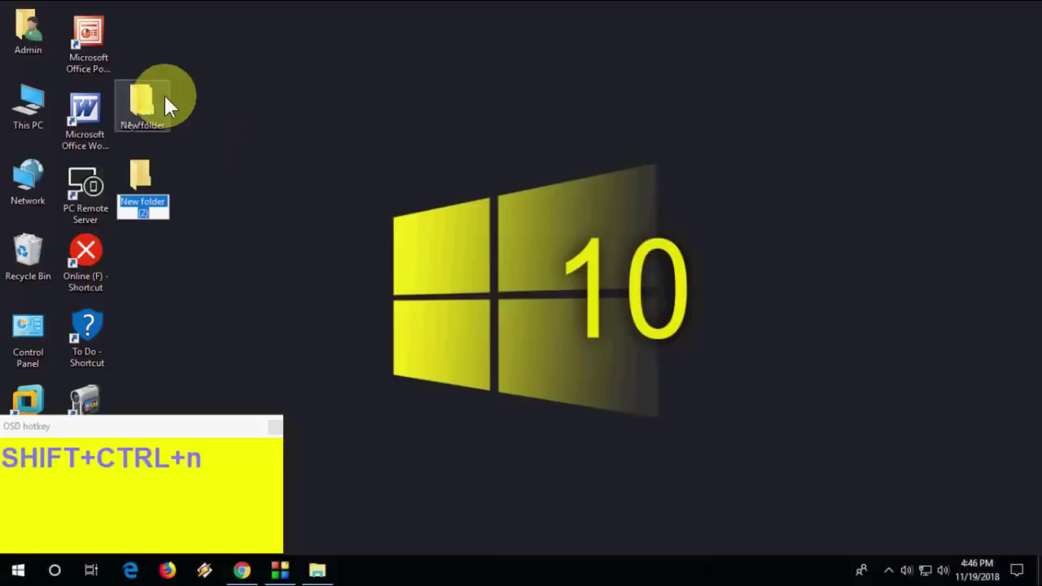
pyautogui.click(226, 188)
pyautogui.press('ctrl+n')
pyautogui.click(165, 391)
pyautogui.press('Delete')
pyautogui.click(153, 197)
pyautogui.press('Delete')
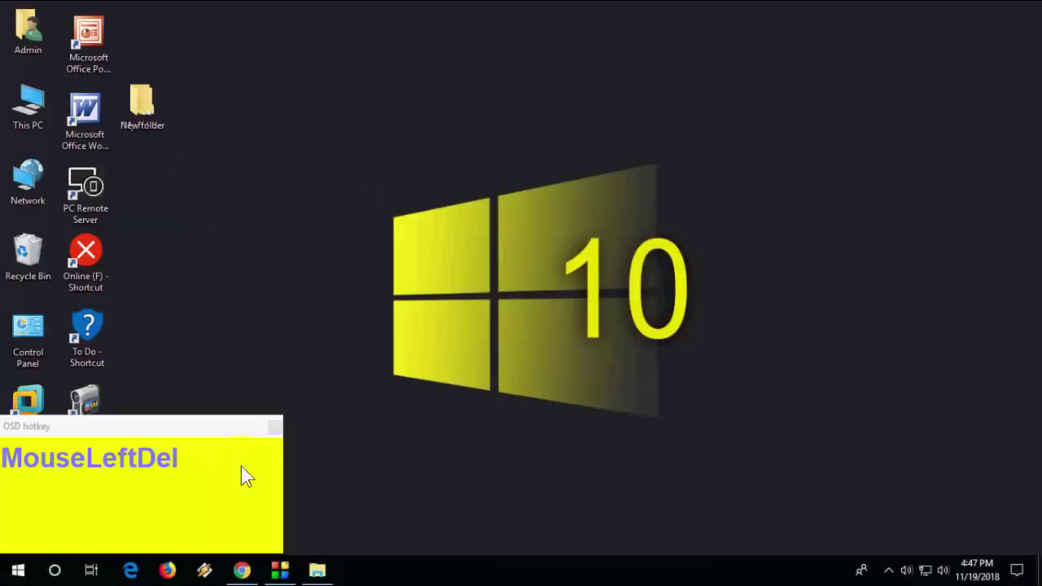
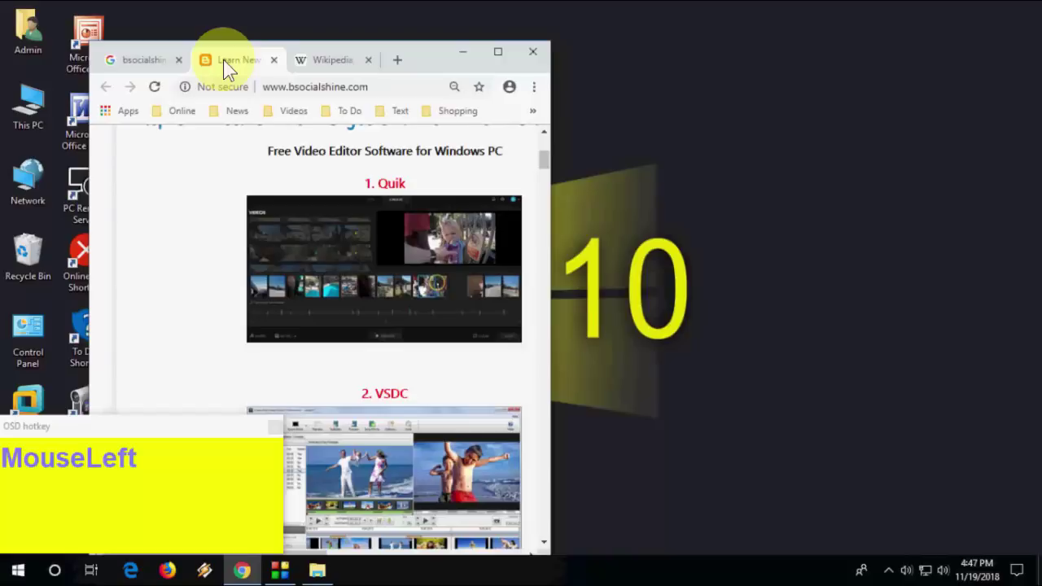
# Minimize and maximize Chrome from its Alt+Space window menu, then minimize it again.
pyautogui.press('alt+space')
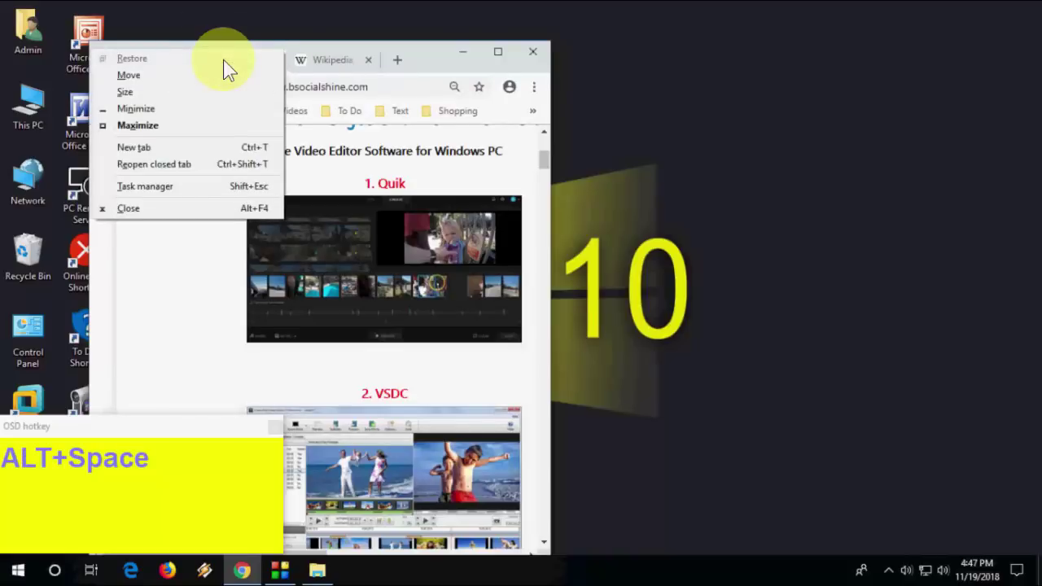
pyautogui.press('n')
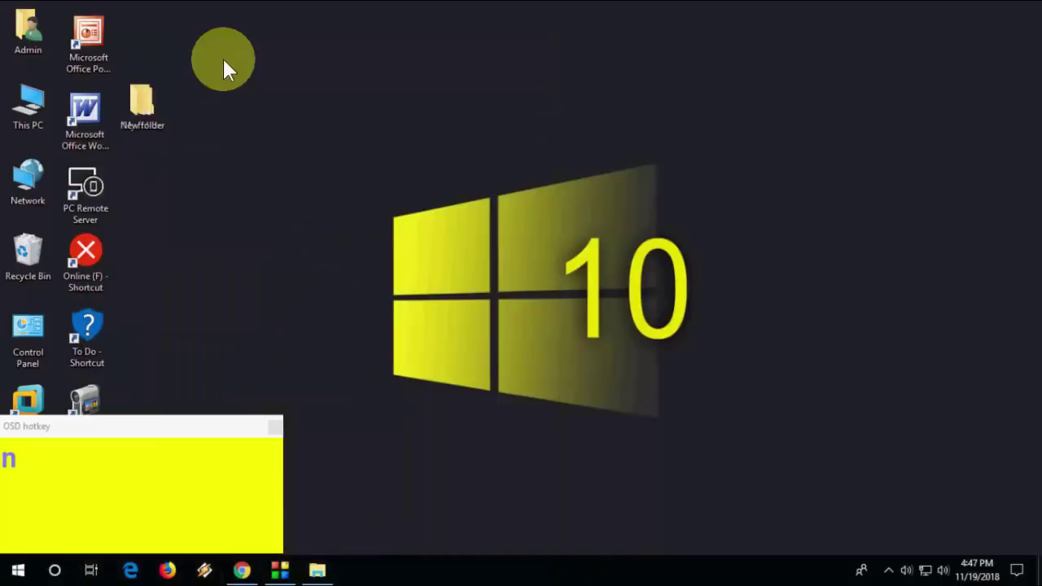
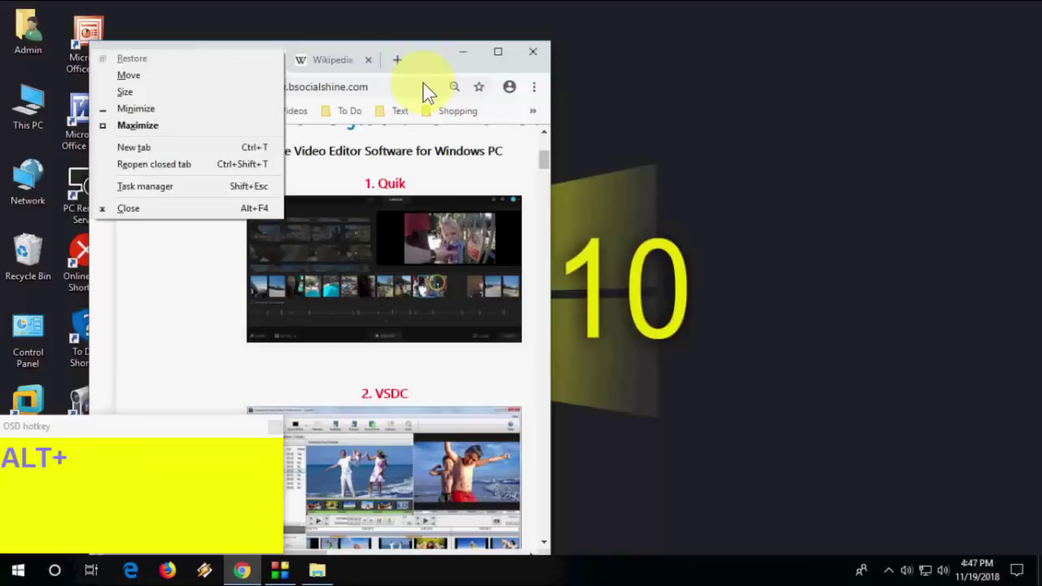
pyautogui.press('x')
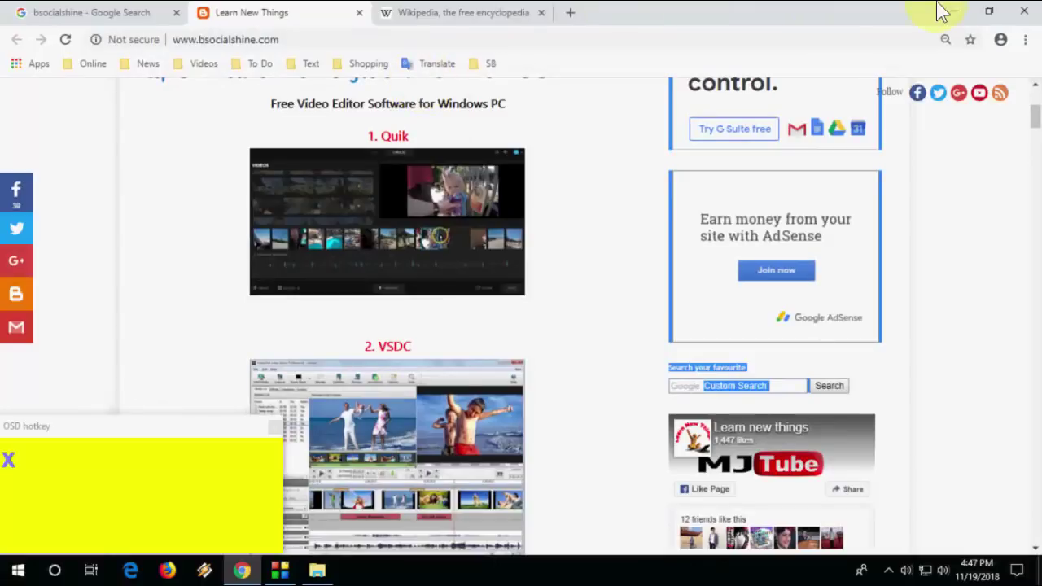
pyautogui.click(951, 12)
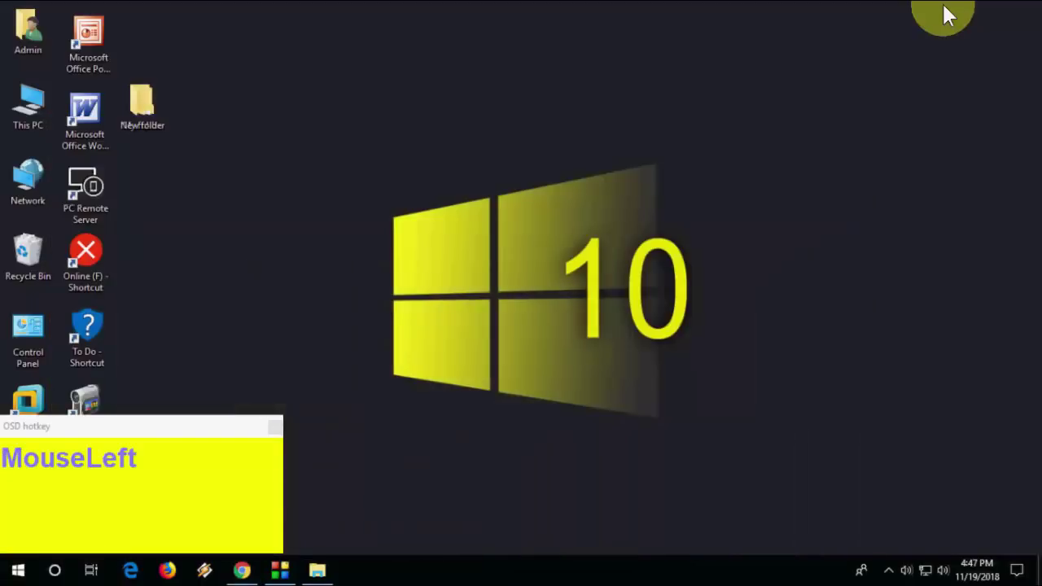
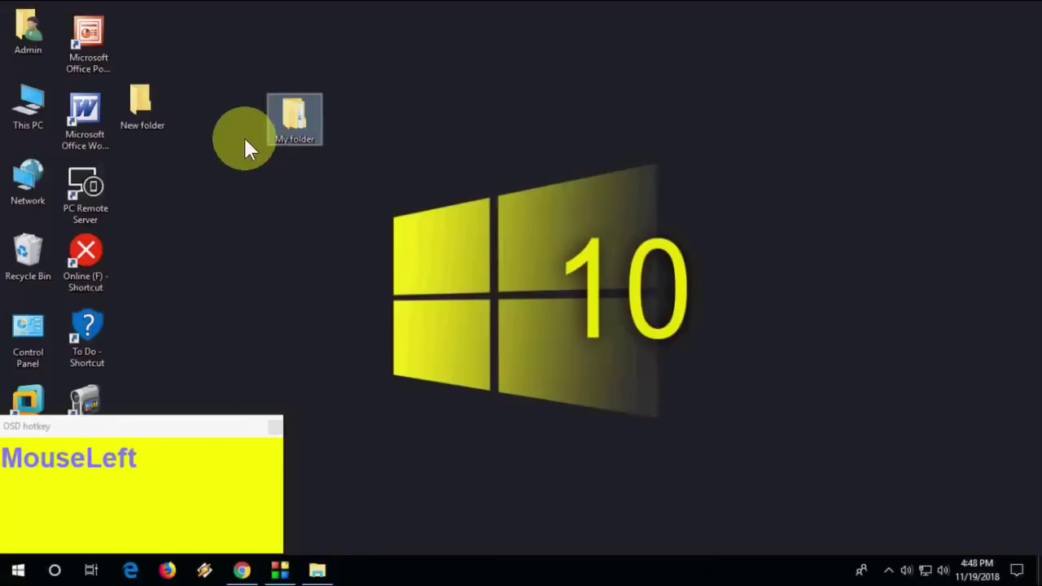
# Show My folder's Properties from its context menu, then close the dialog.
pyautogui.rightClick(306, 131)
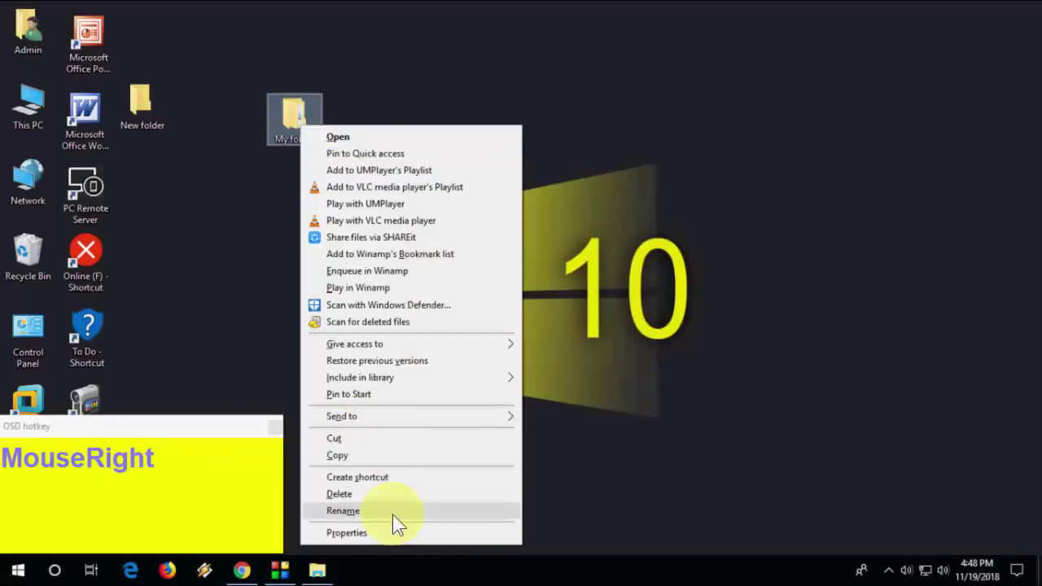
pyautogui.click(232, 509)
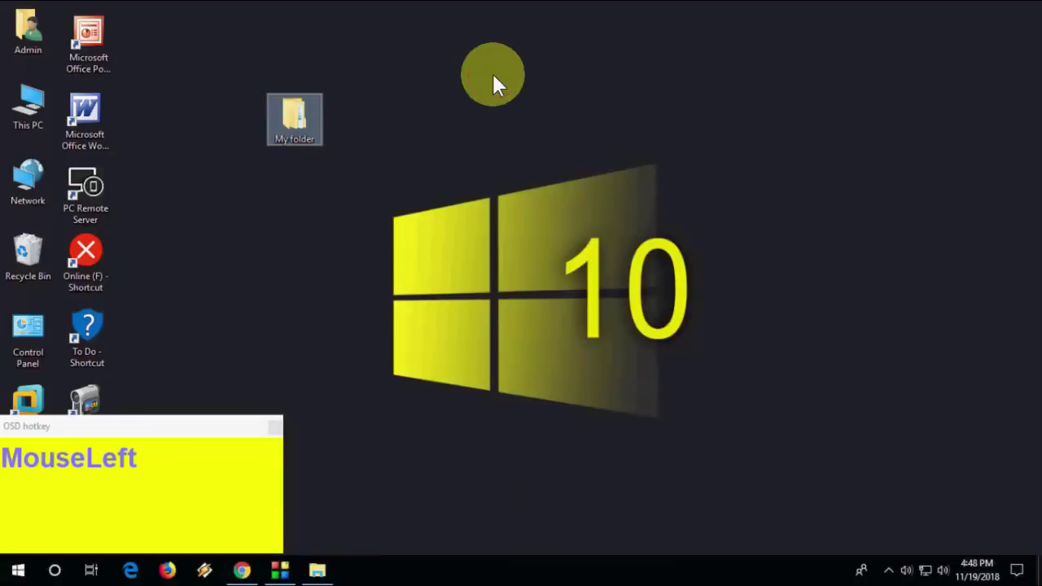
pyautogui.rightClick(305, 122)
pyautogui.click(448, 92)
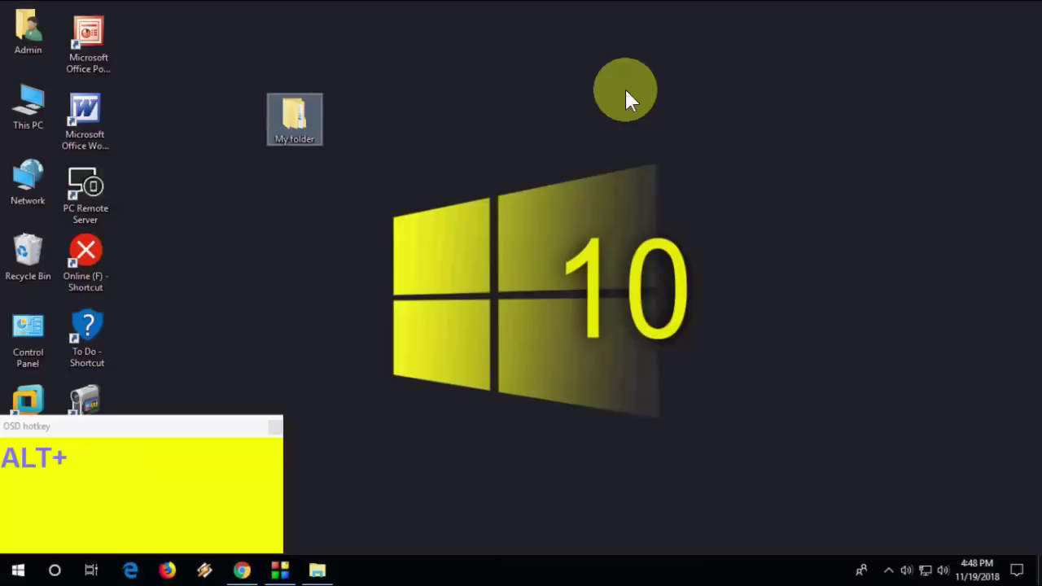
pyautogui.press('Return')
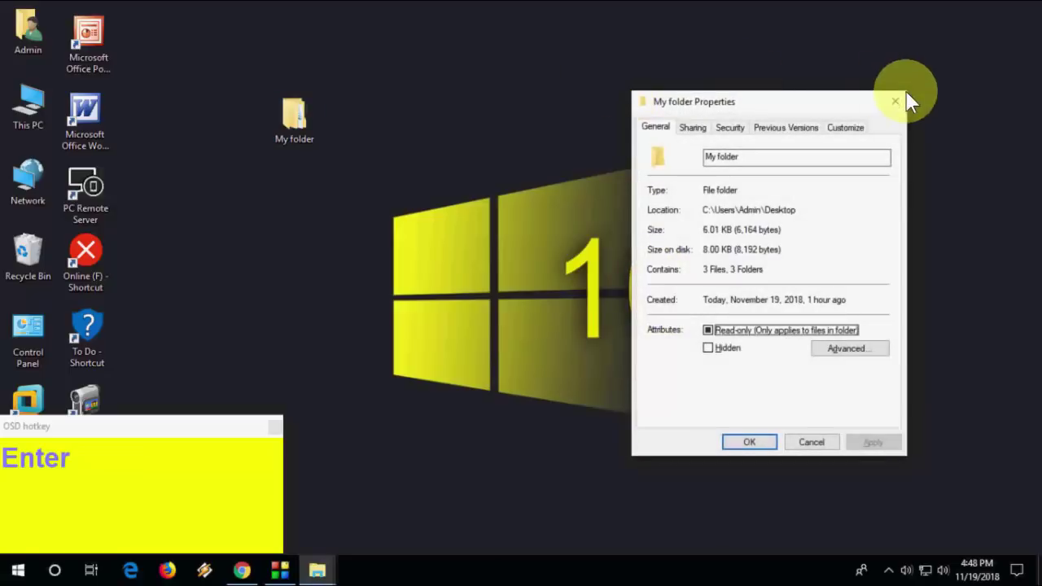
pyautogui.click(907, 102)
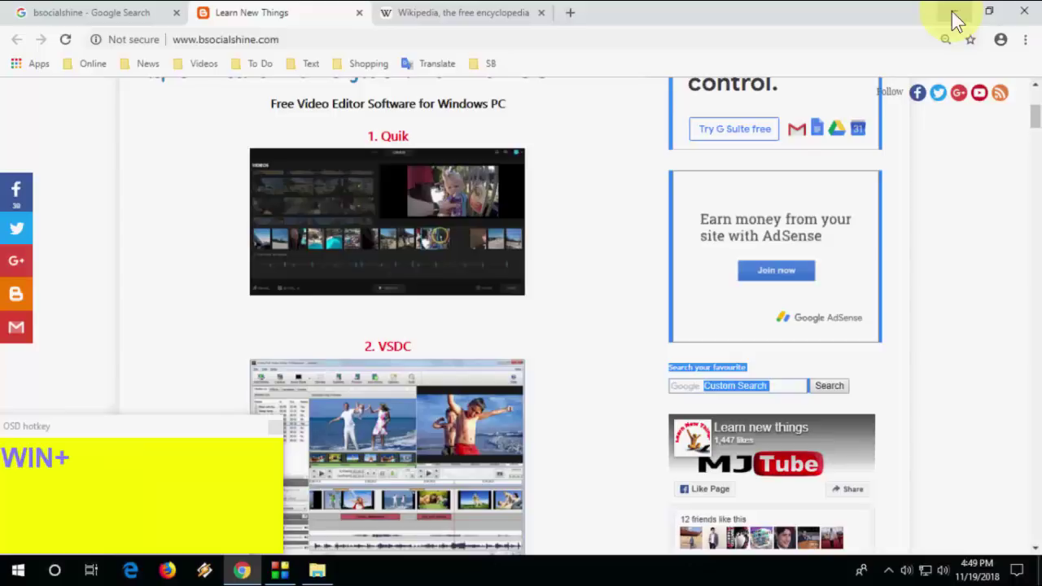
# Snap Chrome left with the Desktop folder right, cycle the folder's view layouts, then close it.
pyautogui.press('super+Left')
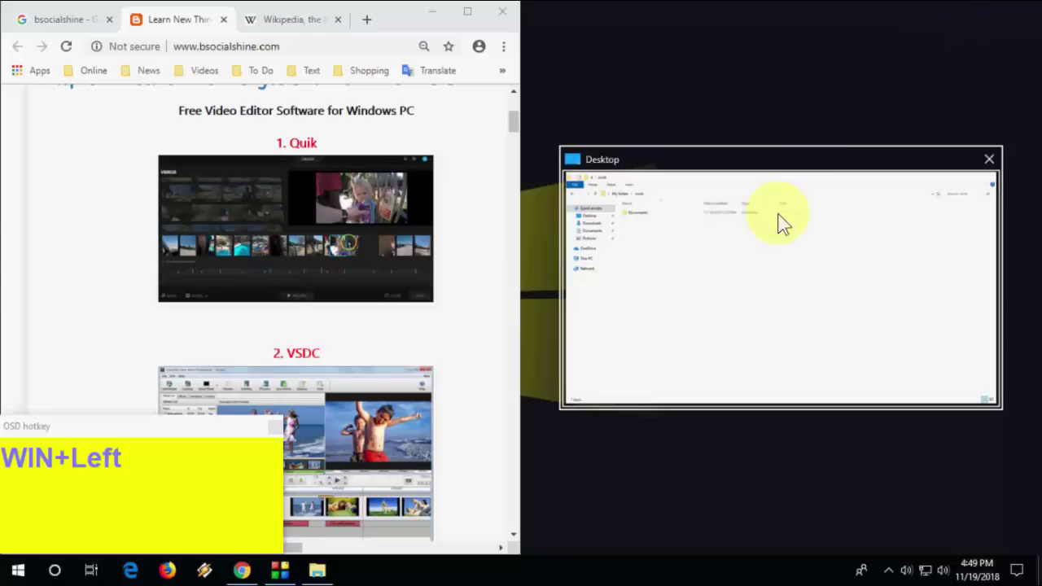
pyautogui.click(709, 282)
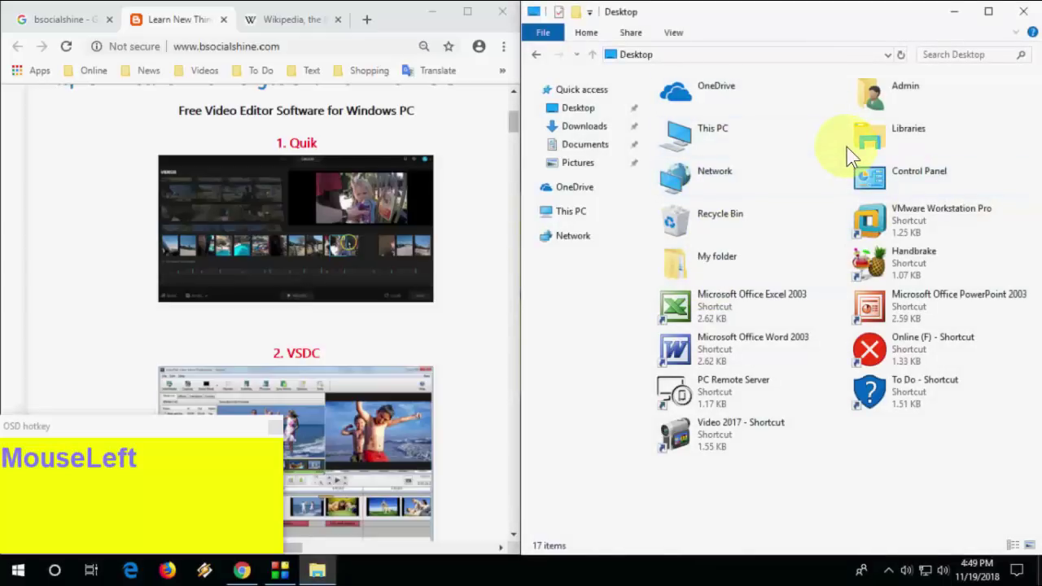
pyautogui.press('super+Right')
pyautogui.press('Left')
pyautogui.press('Left')
pyautogui.press('Right')
pyautogui.press('Right')
pyautogui.press('Right')
pyautogui.press('Right')
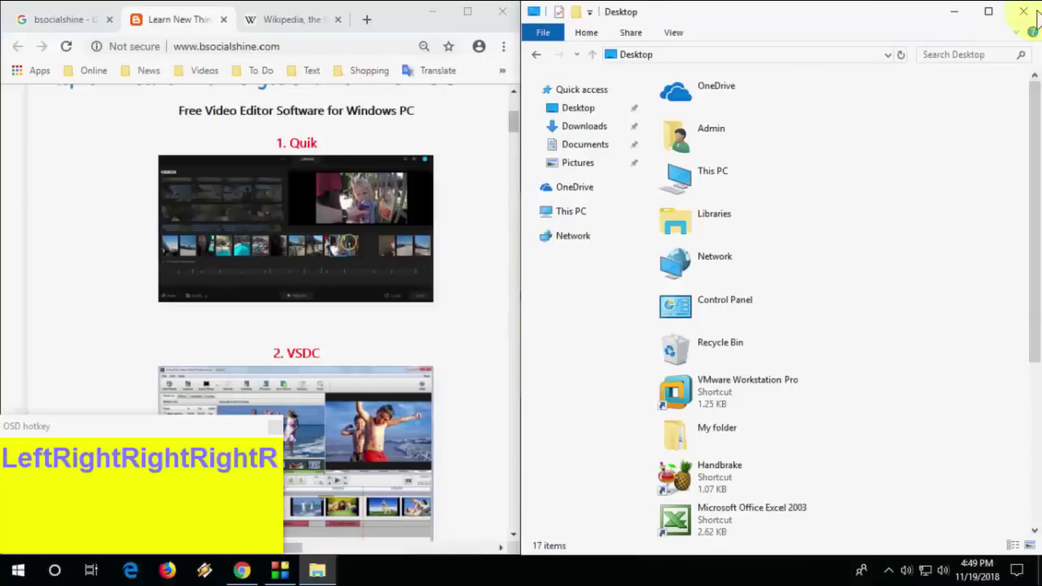
pyautogui.click(1037, 20)
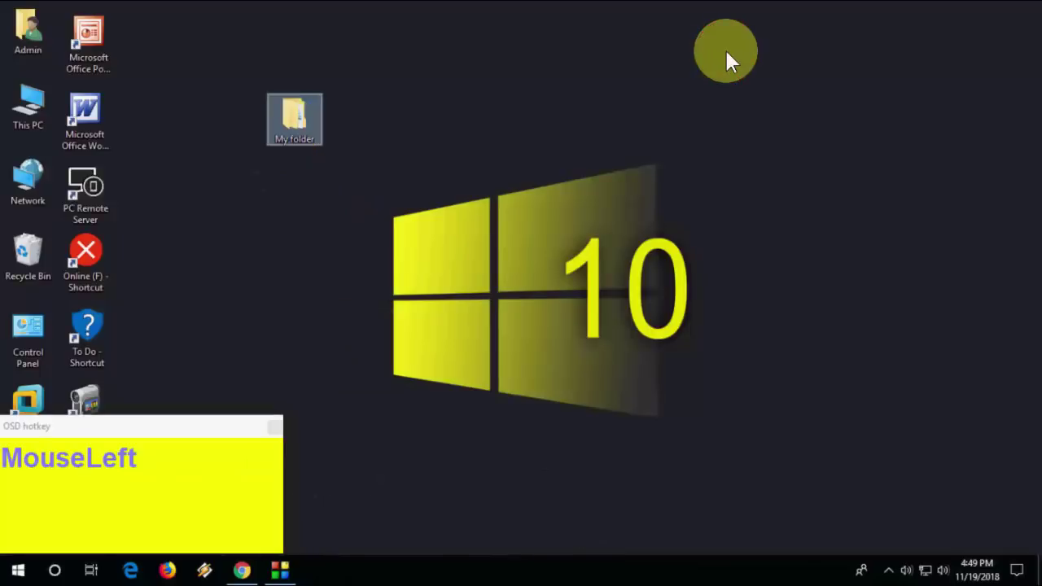
# Open My folder in a window and close it again with Alt+F4.
pyautogui.press('F2')
pyautogui.press('Escape')
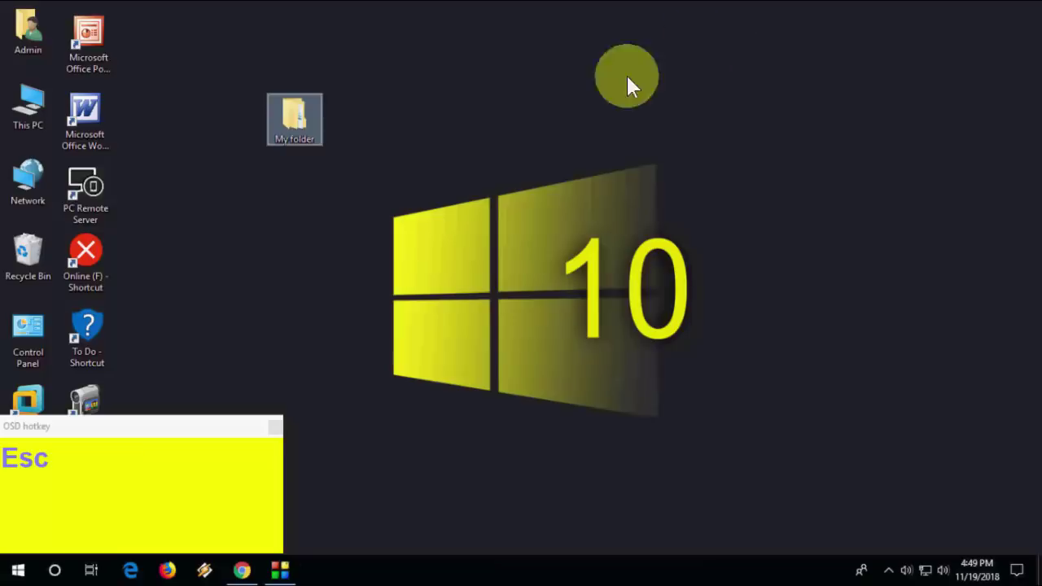
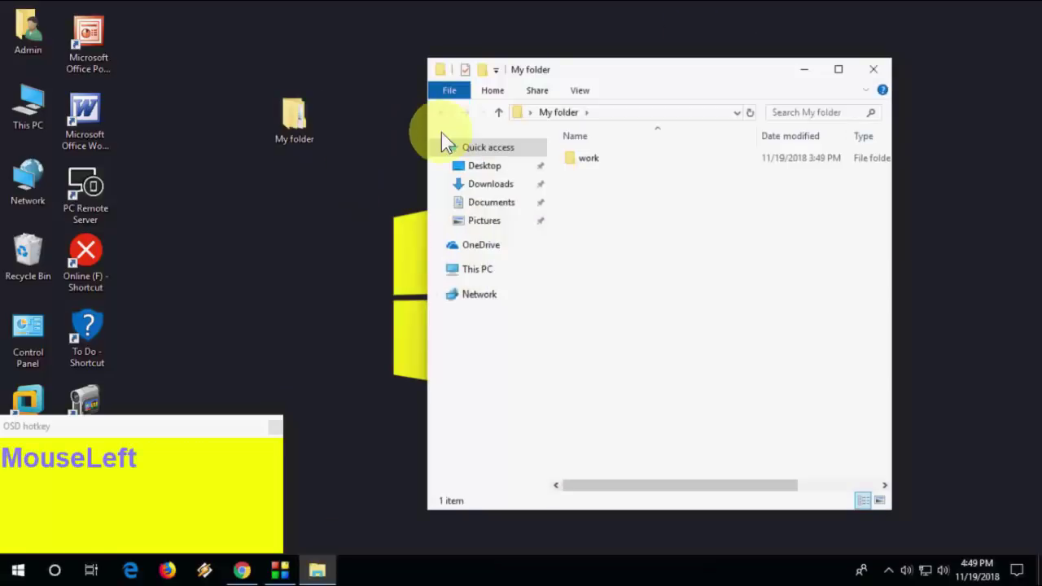
pyautogui.press('F4')
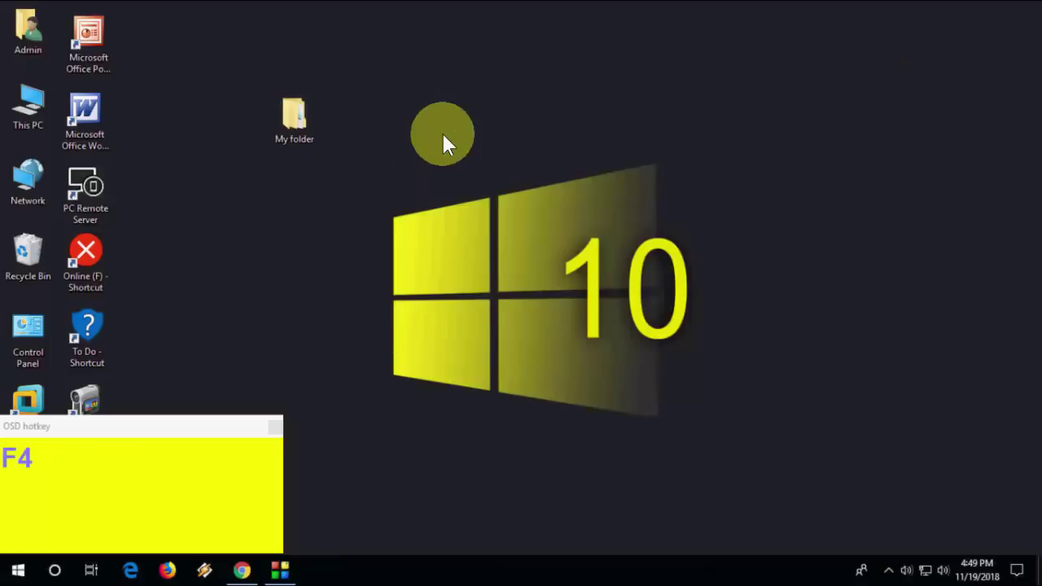
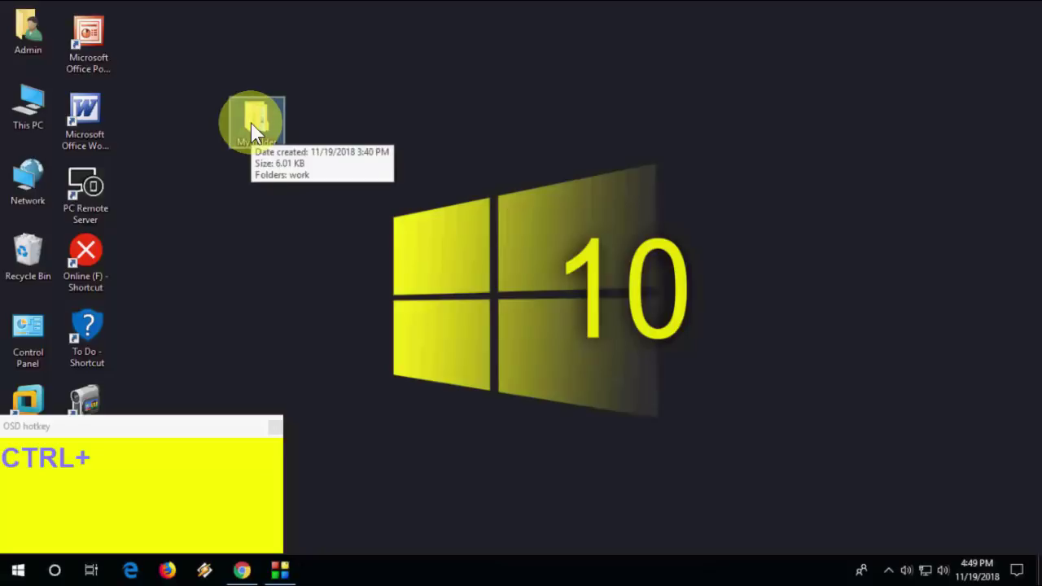
# Ctrl+drag My folder three times to leave three copies beside it on the desktop.
pyautogui.click(260, 129)
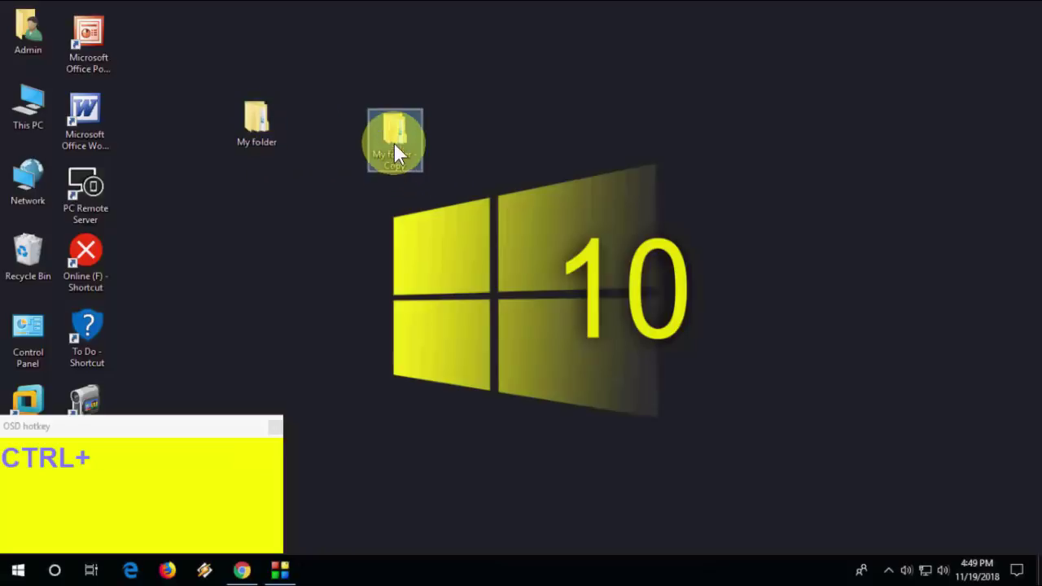
pyautogui.click(447, 152)
pyautogui.click(522, 130)
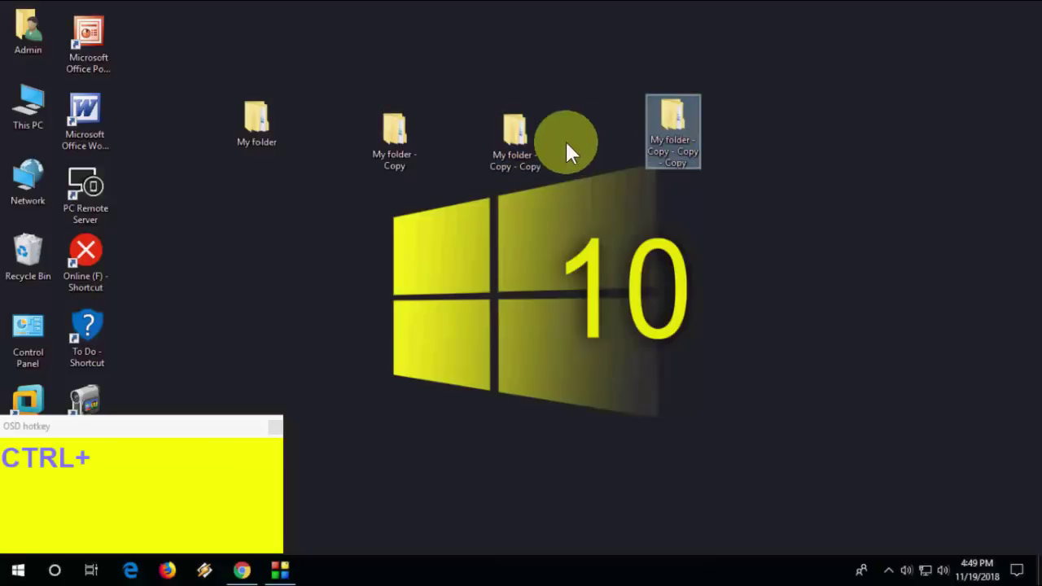
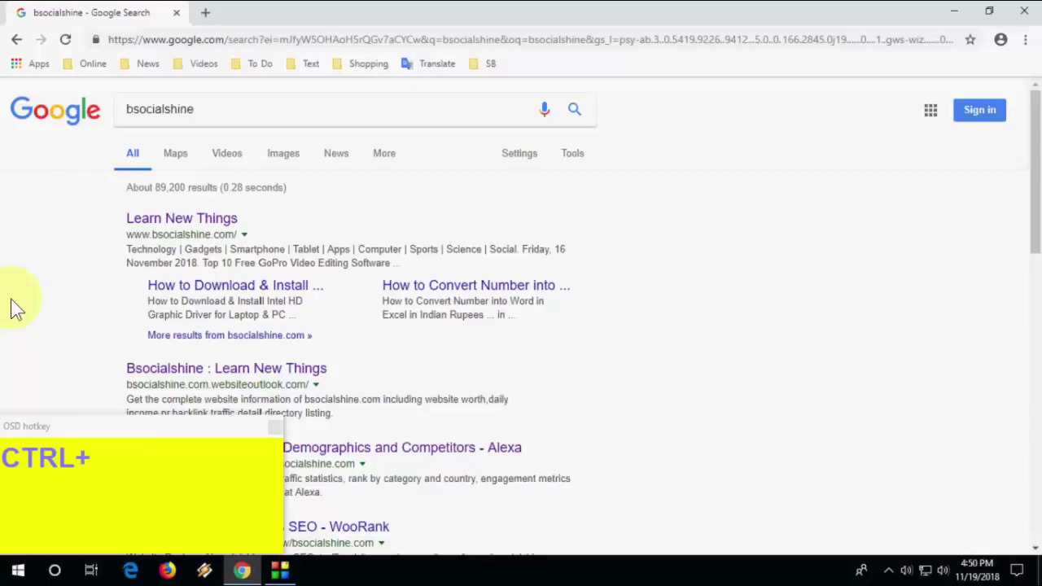
pyautogui.press('ctrl+t')
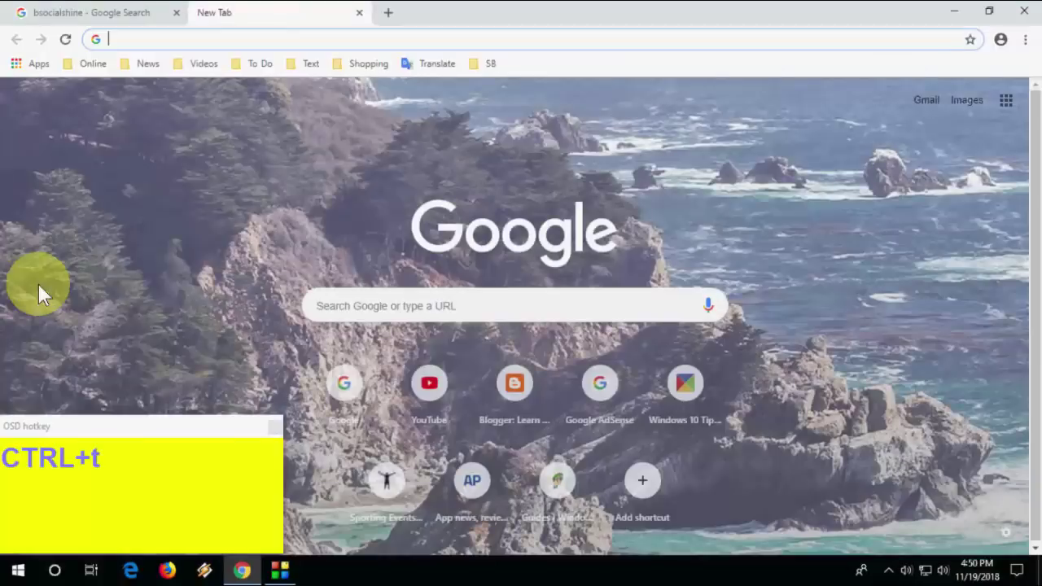
pyautogui.click(369, 22)
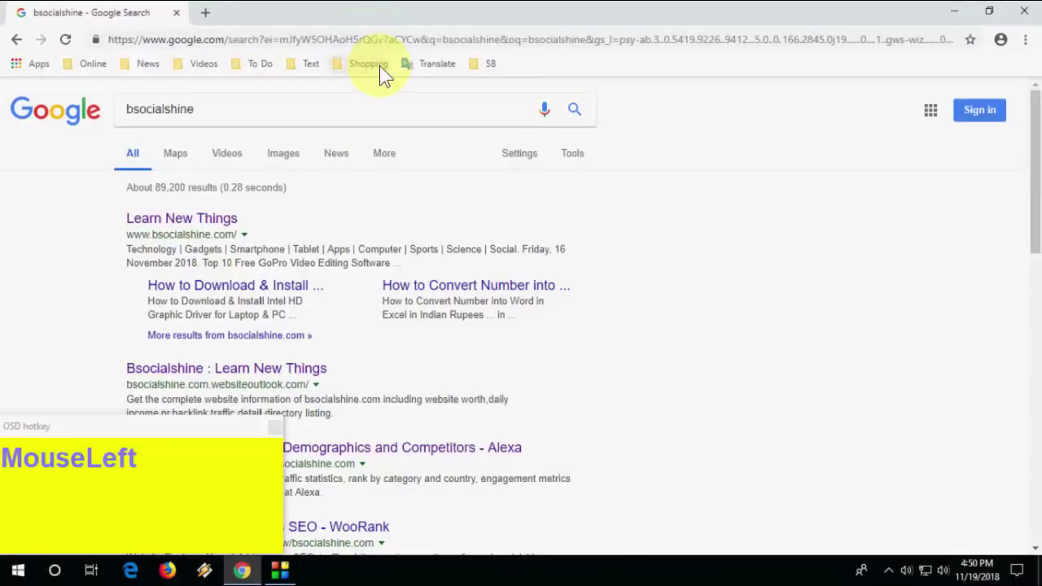
pyautogui.press('ctrl+shift+t')
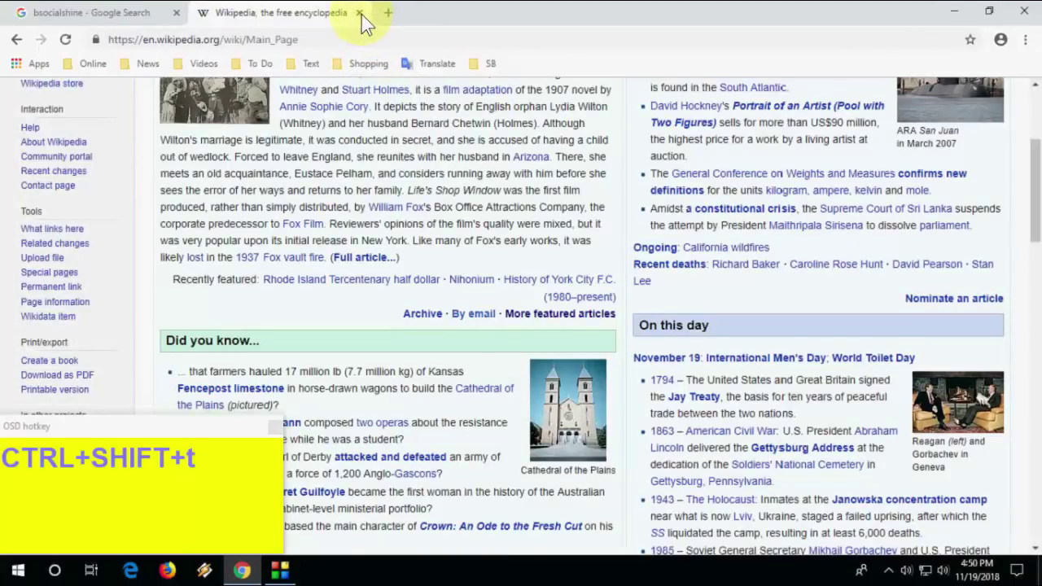
pyautogui.click(367, 20)
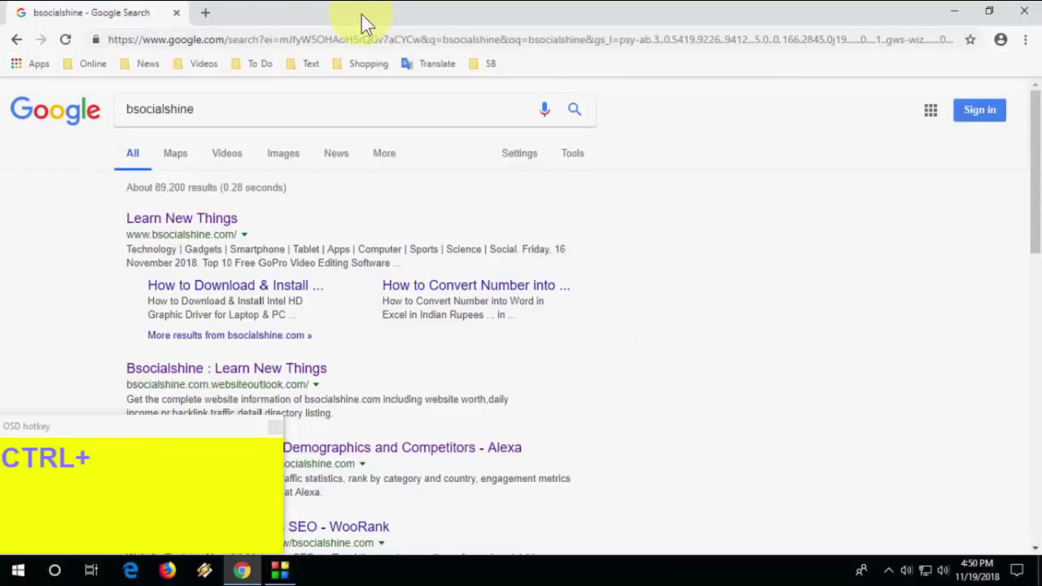
pyautogui.click(367, 19)
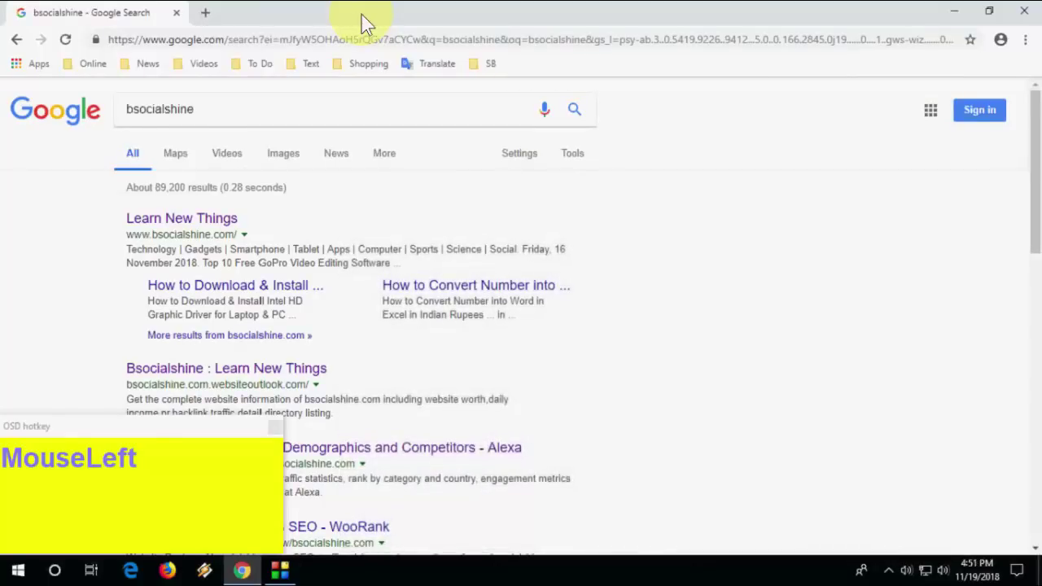
pyautogui.press('ctrl+shift+n')
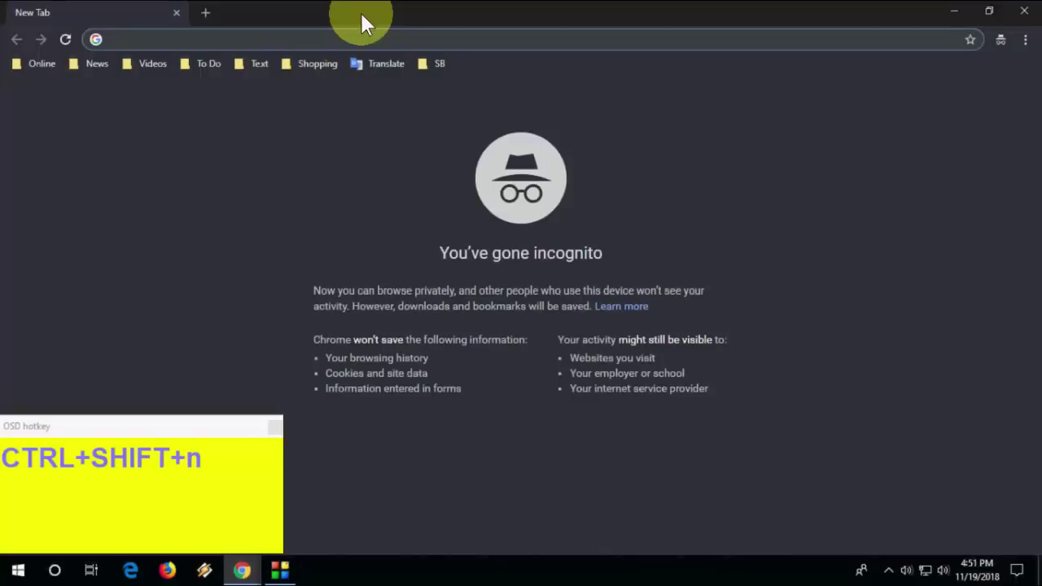
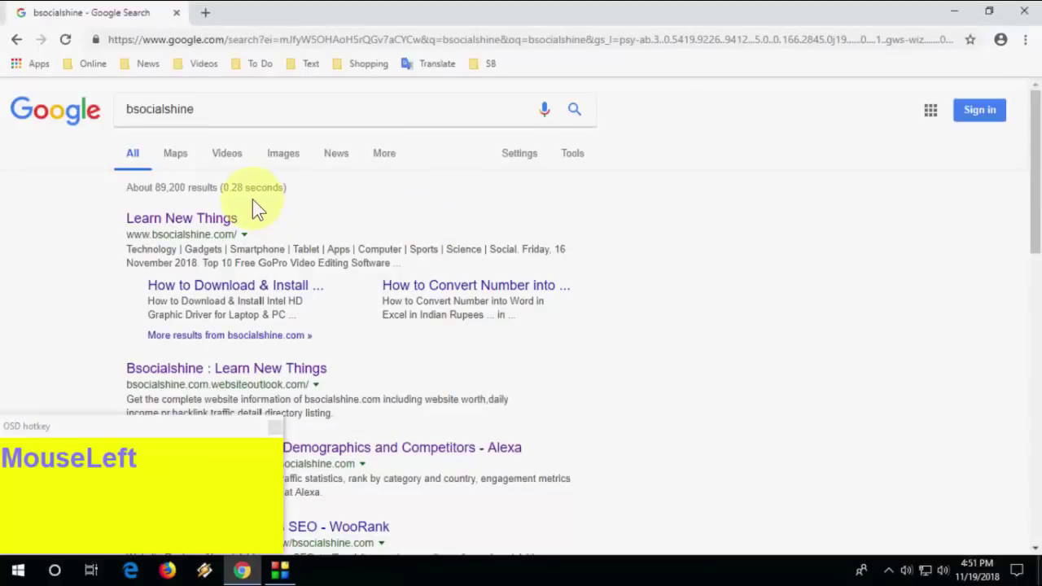
# View and close the Downloads page with Ctrl+J, then bookmark the bsocialshine results with Ctrl+D.
pyautogui.press('ctrl+j')
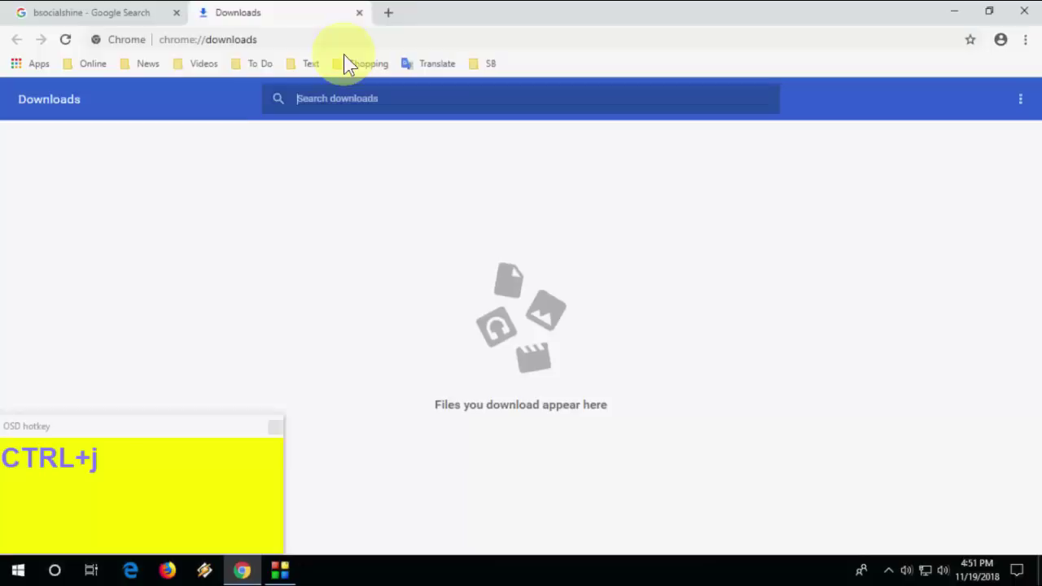
pyautogui.click(365, 20)
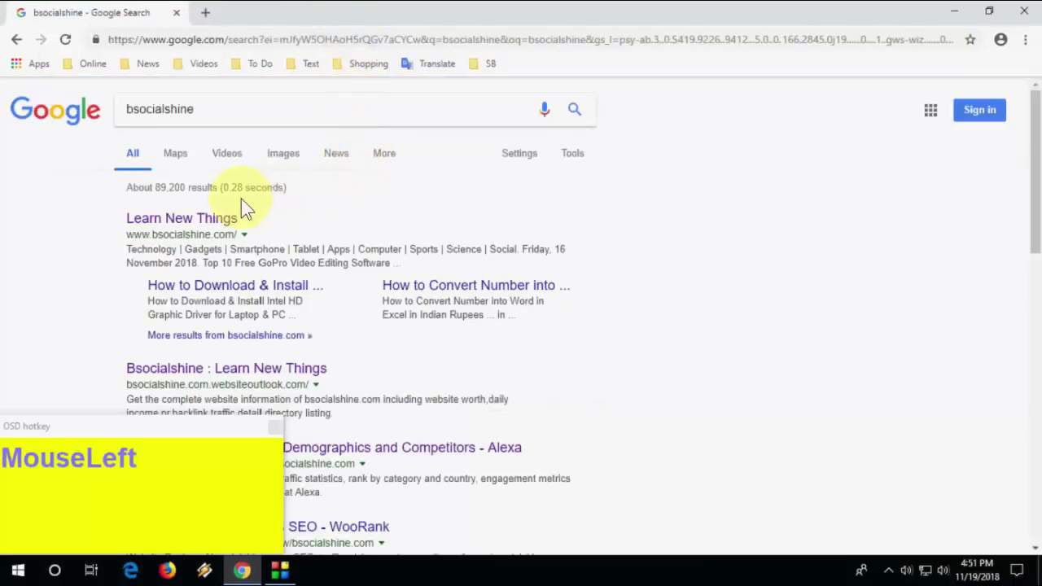
pyautogui.press('ctrl+d')
pyautogui.press('Escape')
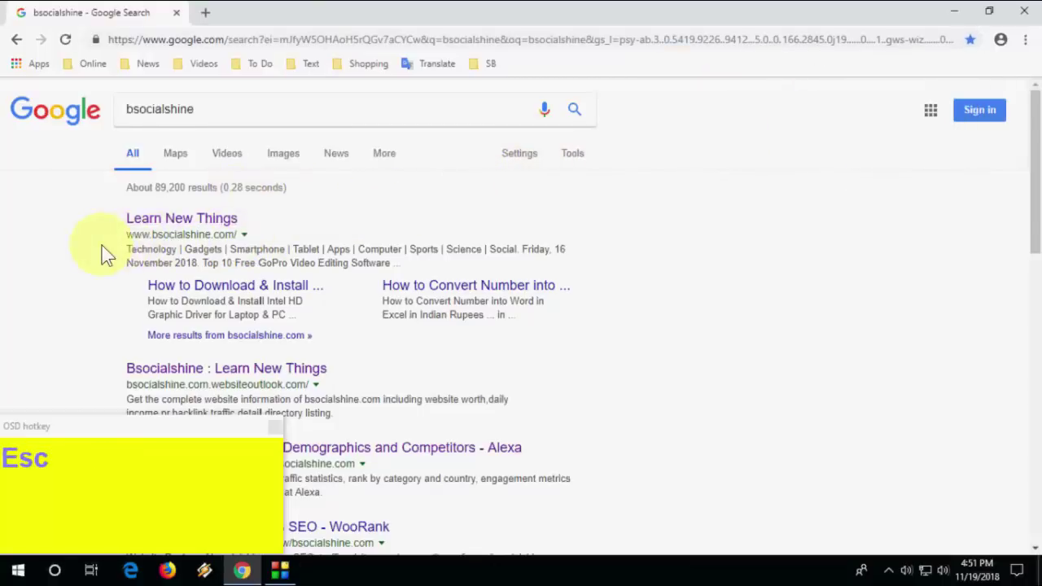
pyautogui.click(87, 277)
# Open the Bsocialshine : Learn New Things result in a background tab, then close that tab.
pyautogui.scroll(-3)
pyautogui.scroll(3)
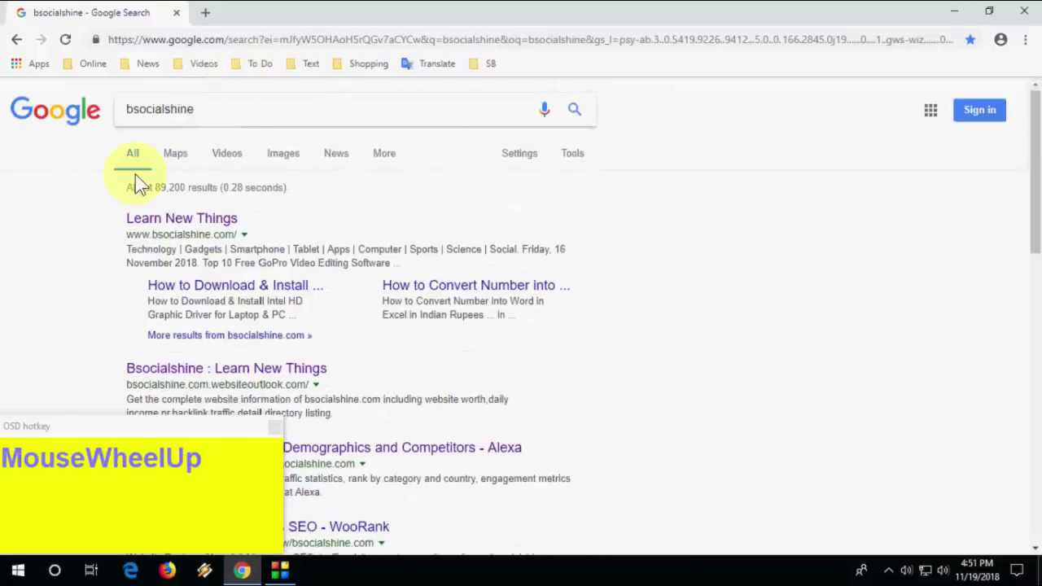
pyautogui.scroll(-3)
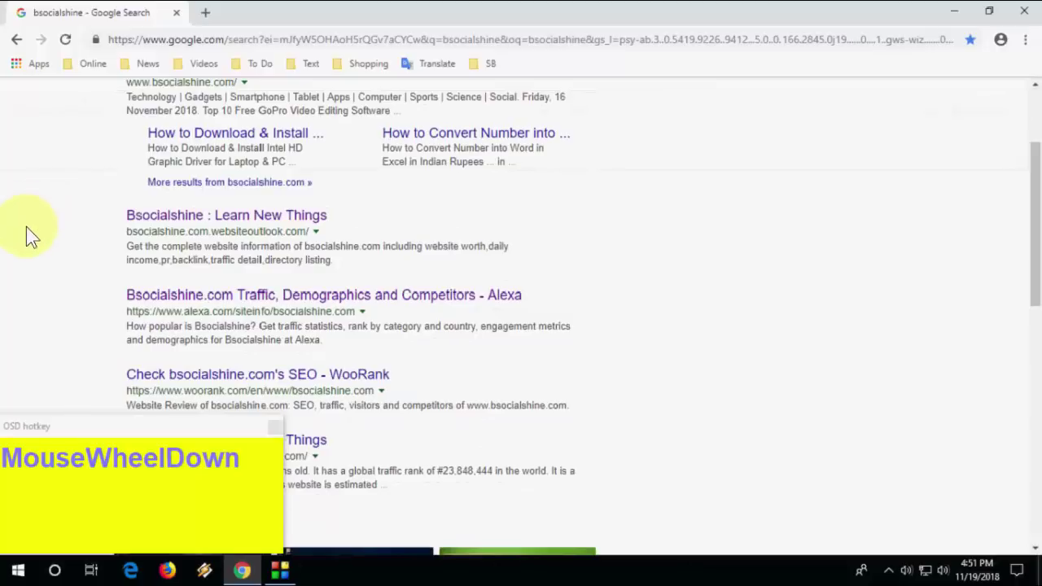
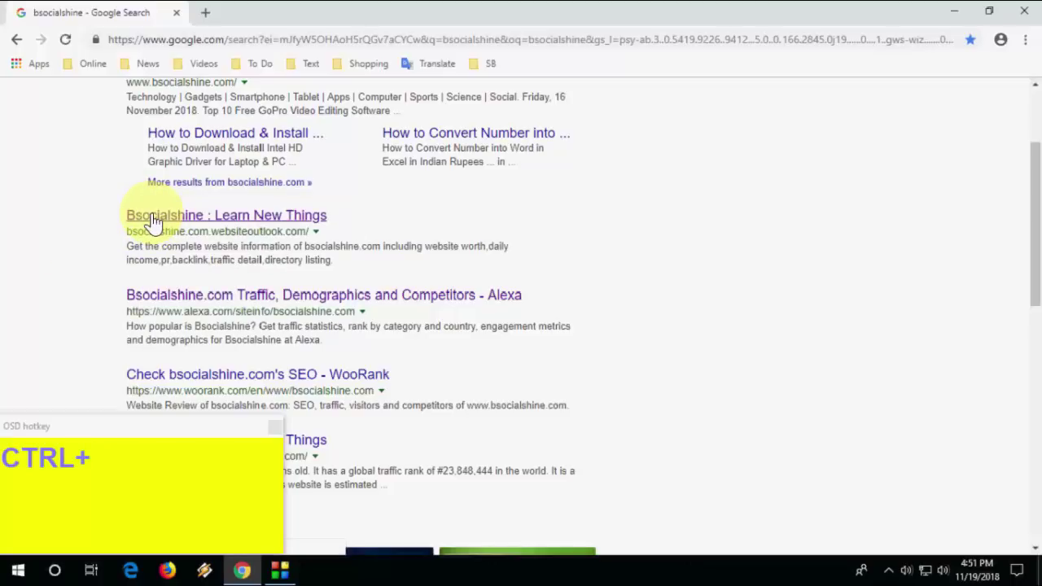
pyautogui.click(156, 222)
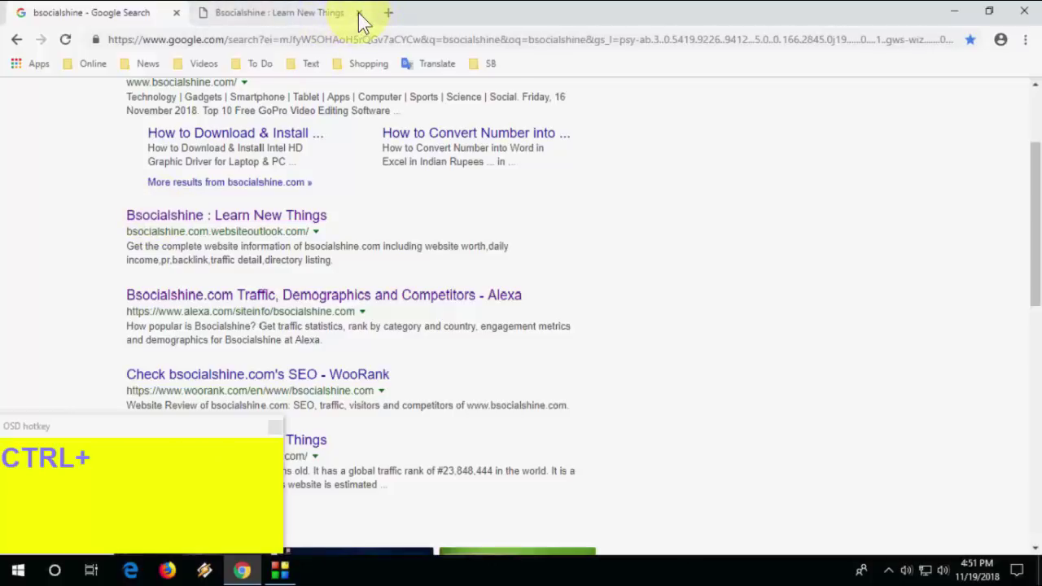
pyautogui.click(367, 20)
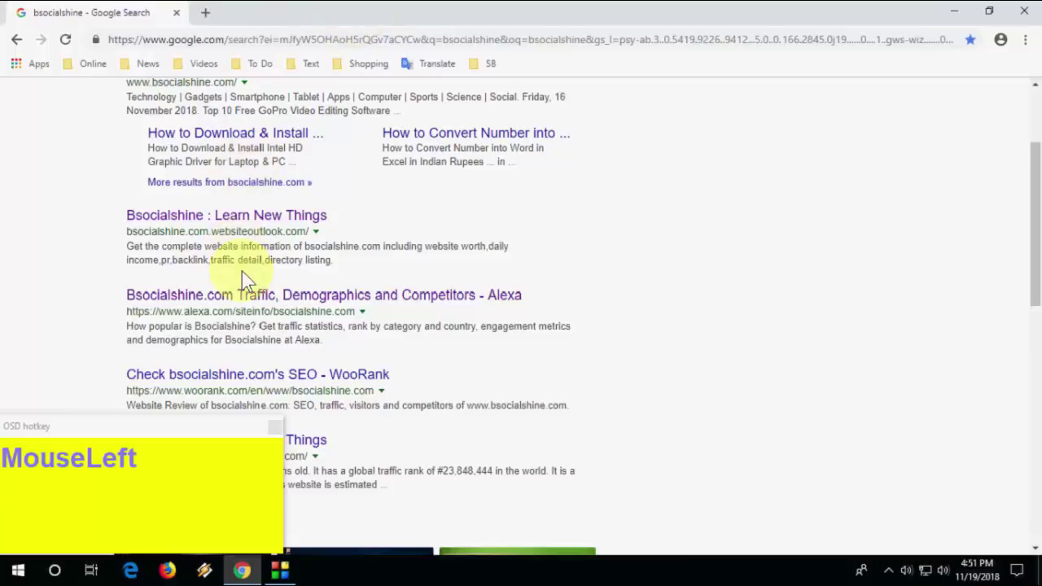